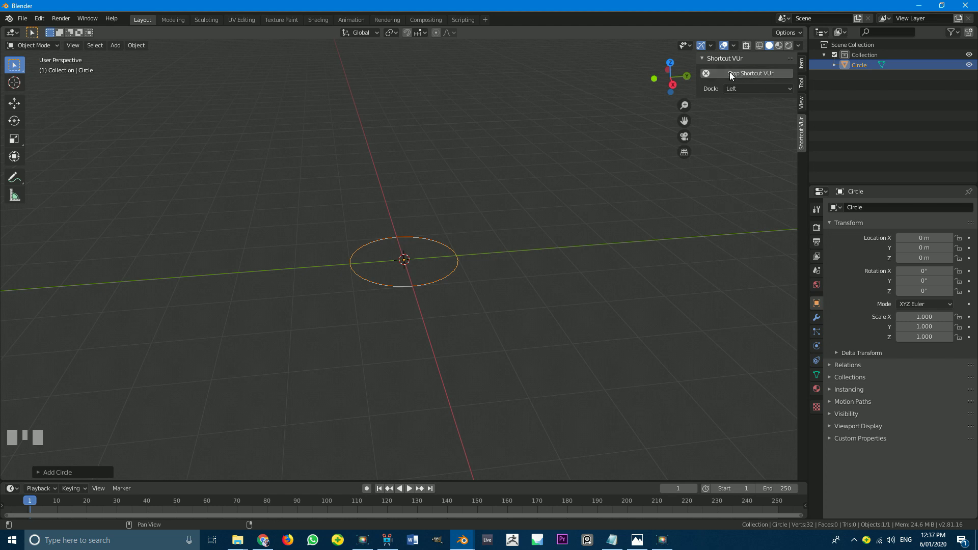
In Edit Mode, rotate the circle's vertices 90° about the X axis so it stands upright
{"action": "key", "text": "n"}
{"action": "left_click_drag", "start_coordinate": [136, 360], "coordinate": [343, 223]}
{"action": "scroll", "scroll_direction": "up", "scroll_amount": 3}
{"action": "scroll", "scroll_direction": "down", "scroll_amount": 3}
{"action": "key", "text": "KP_1"}
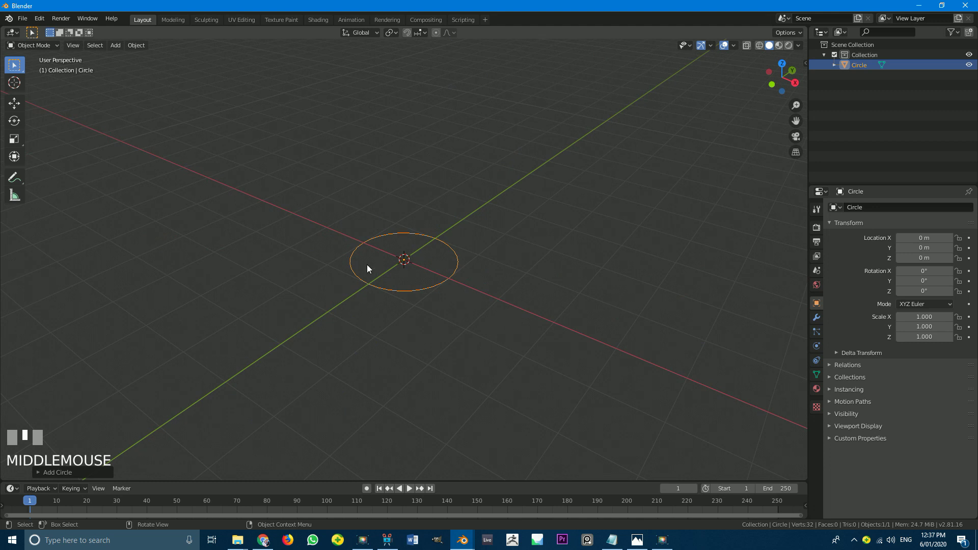
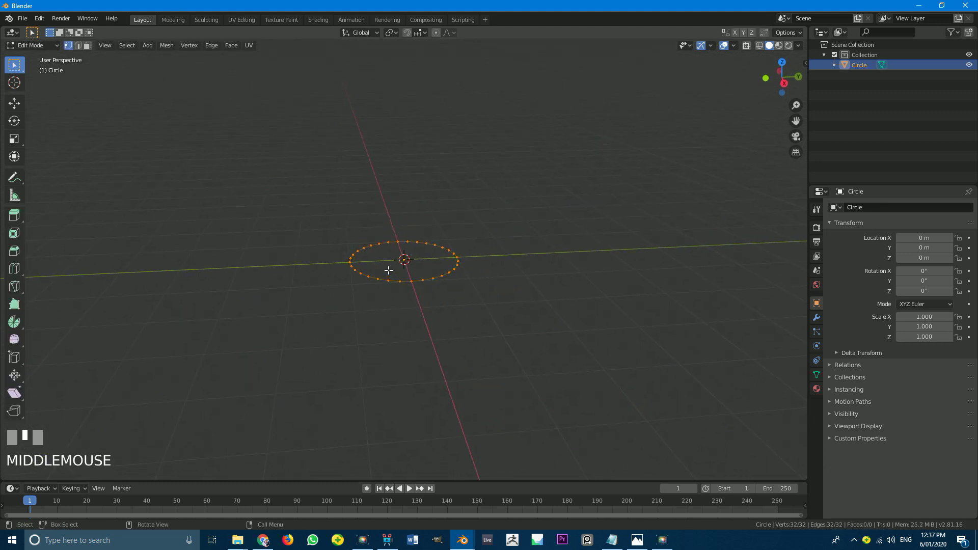
{"action": "key", "text": "r"}
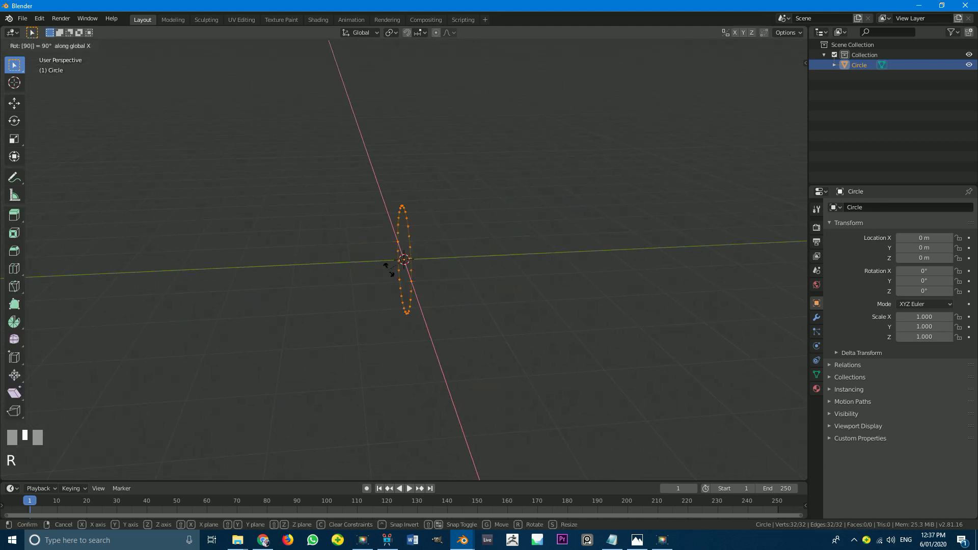
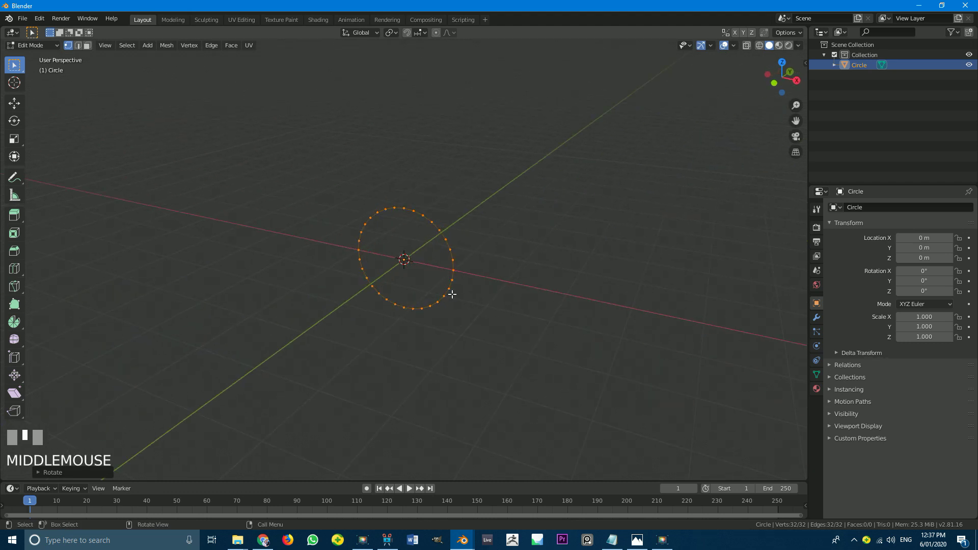
Return to Object Mode and face the upright circle head-on in front view
{"action": "key", "text": "Tab"}
{"action": "middle_click", "coordinate": [411, 291]}
{"action": "scroll", "scroll_direction": "up", "scroll_amount": 3}
{"action": "left_click_drag", "start_coordinate": [353, 252], "coordinate": [820, 319]}
{"action": "scroll", "scroll_direction": "down", "scroll_amount": 3}
Add an Array modifier with Count 2 and Relative Offset Y 7.8, then extrude the ring into a band
{"action": "left_click", "coordinate": [820, 320]}
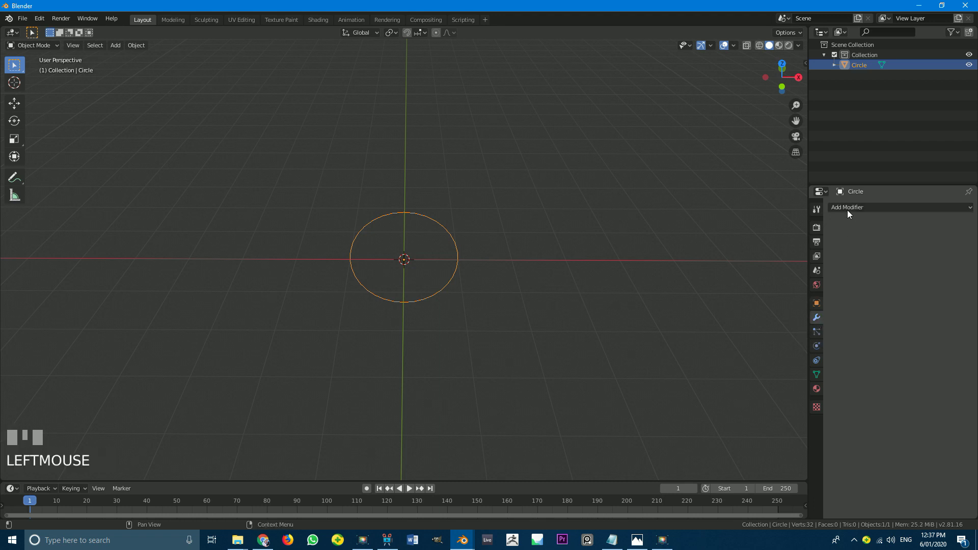
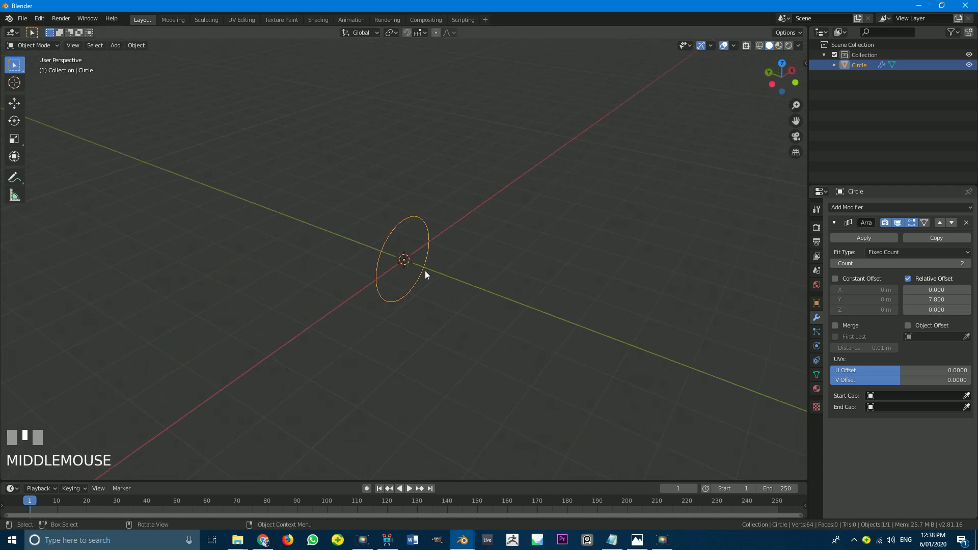
{"action": "scroll", "scroll_direction": "up", "scroll_amount": 3}
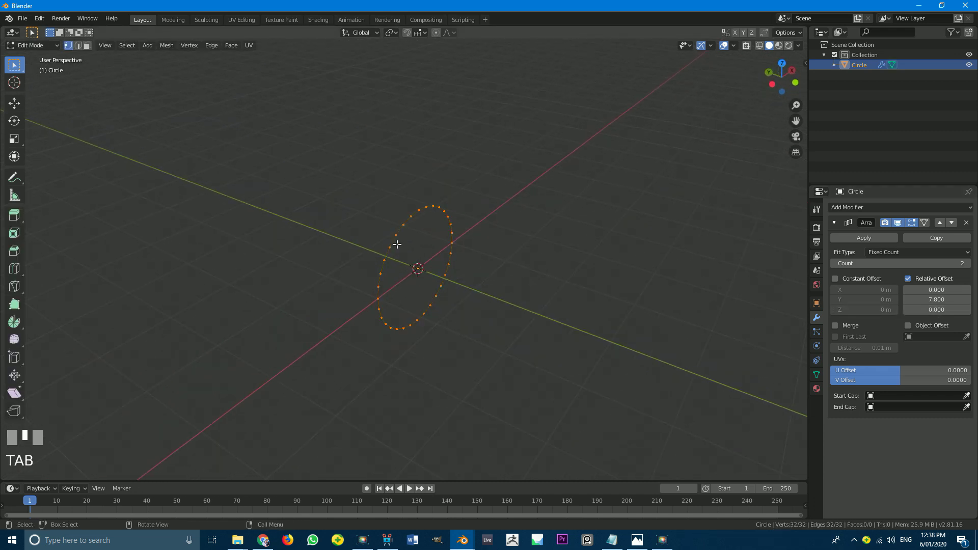
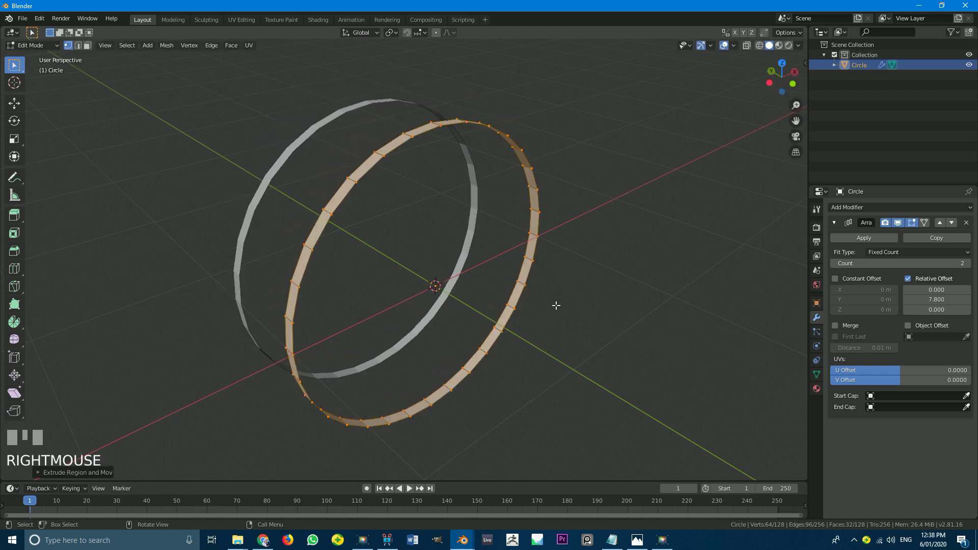
Push the band's faces along their normals with Alt+S to give the ring tube-like thickness
{"action": "key", "text": "alt+s"}
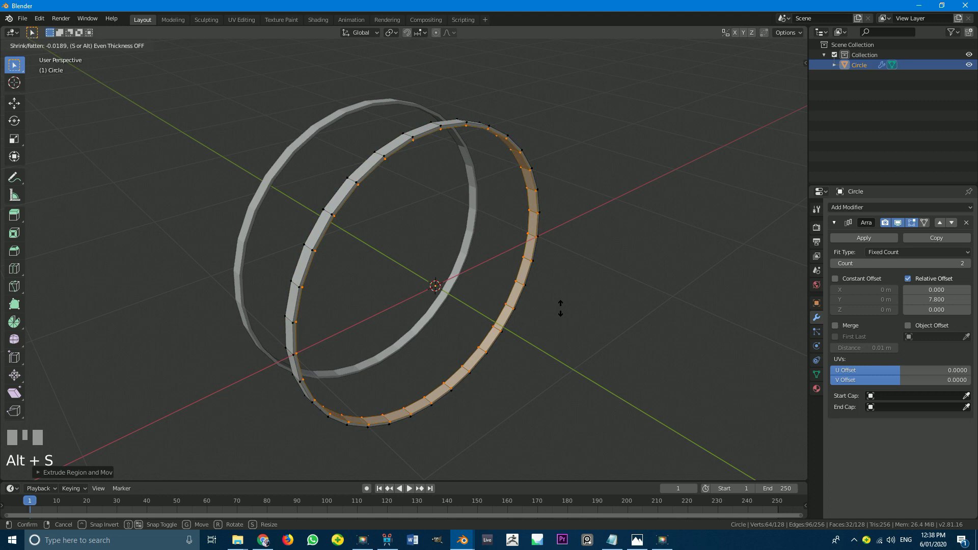
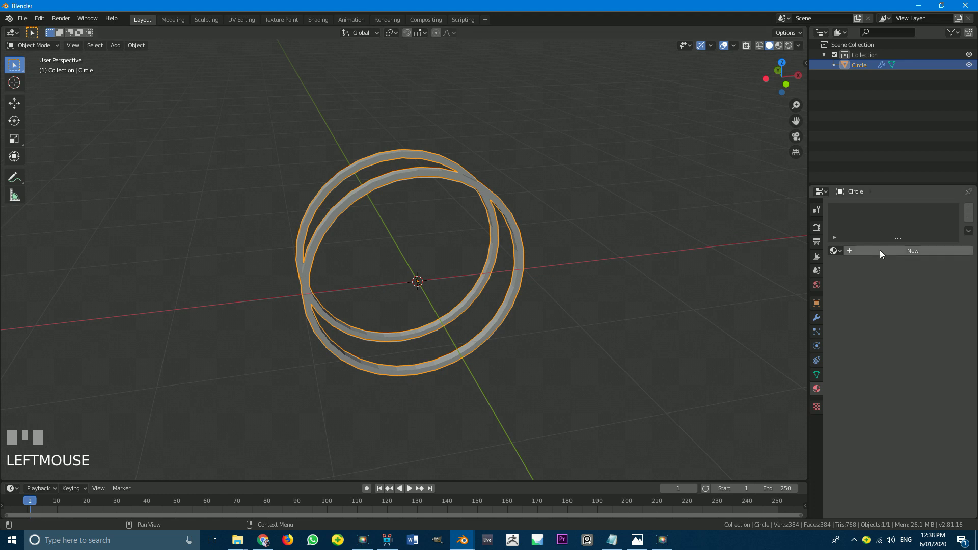
Create a material named base with a blue Base Color for the rings
{"action": "left_click", "coordinate": [884, 253]}
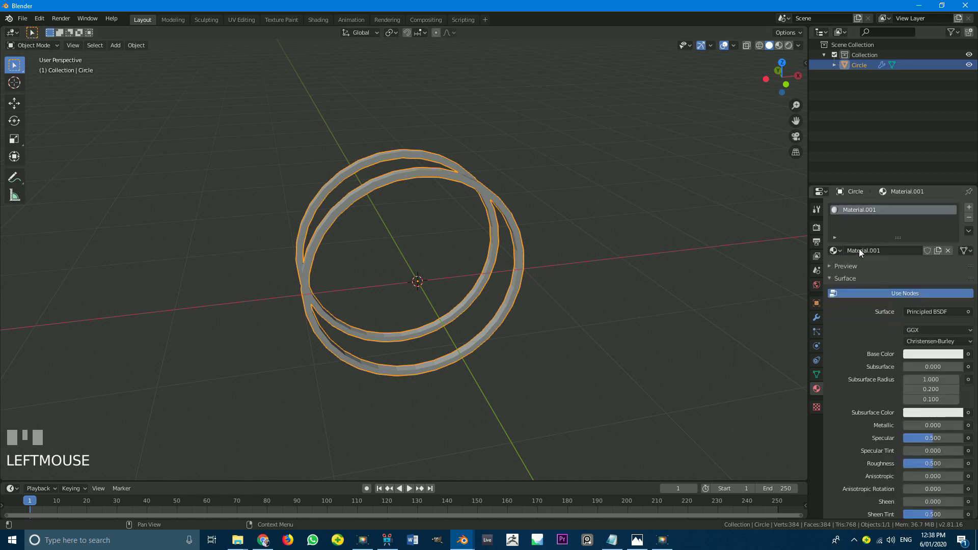
{"action": "left_click_drag", "start_coordinate": [864, 253], "coordinate": [931, 356]}
{"action": "key", "text": "Return"}
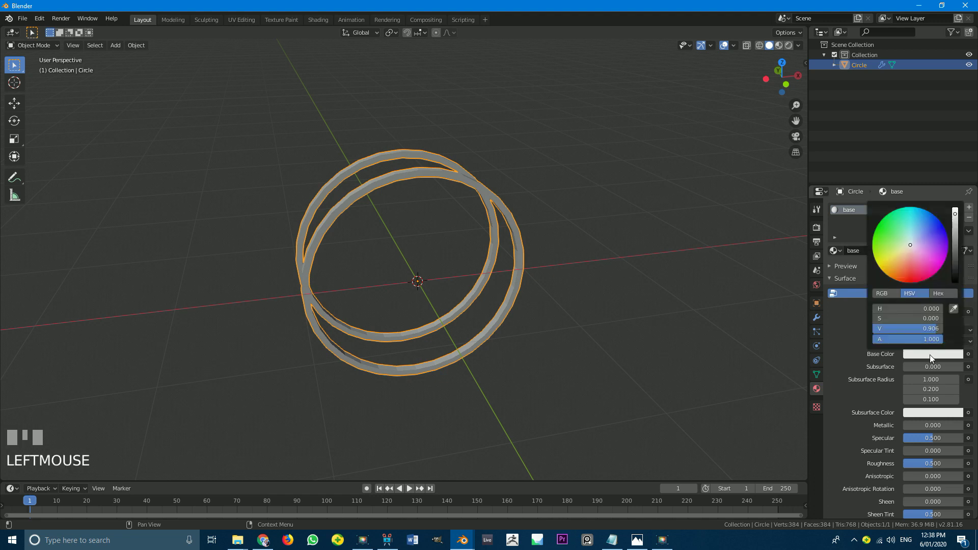
{"action": "left_click_drag", "start_coordinate": [421, 296], "coordinate": [936, 359]}
{"action": "scroll", "scroll_direction": "up", "scroll_amount": 3}
{"action": "key", "text": "z"}
{"action": "scroll", "scroll_direction": "down", "scroll_amount": 3}
{"action": "left_click", "coordinate": [936, 359]}
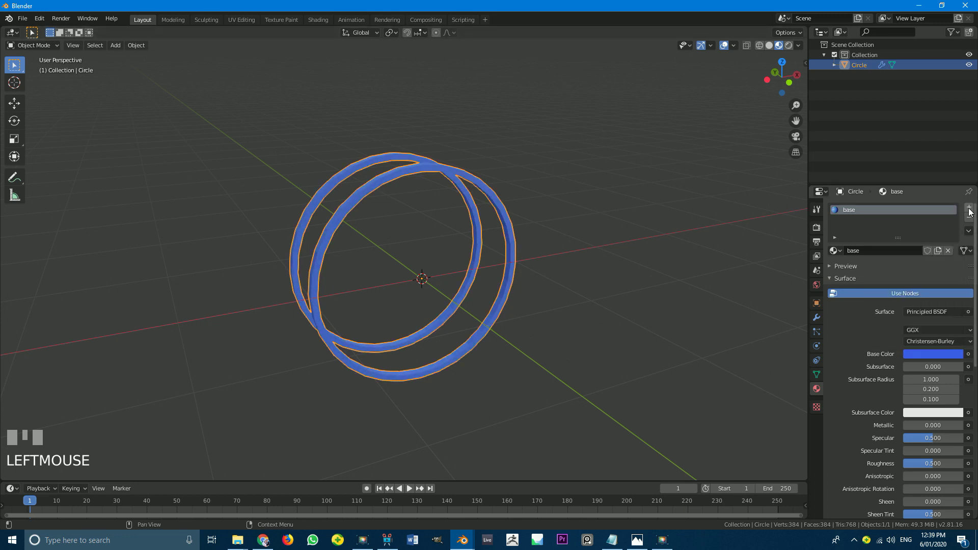
Add a second material slot with a new material whose Emission colour is light blue
{"action": "left_click", "coordinate": [970, 210]}
{"action": "left_click", "coordinate": [880, 276]}
{"action": "left_click_drag", "start_coordinate": [926, 332], "coordinate": [923, 353]}
{"action": "key", "text": "e"}
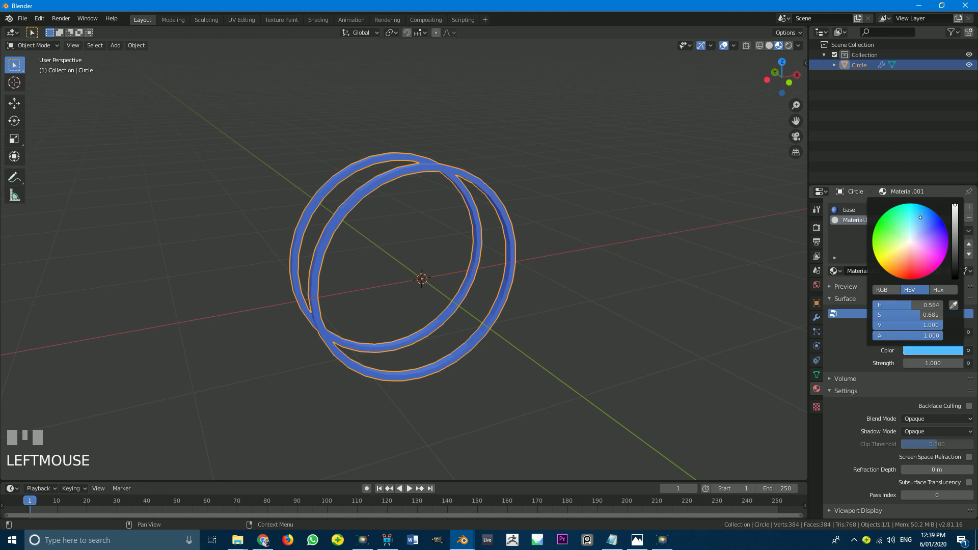
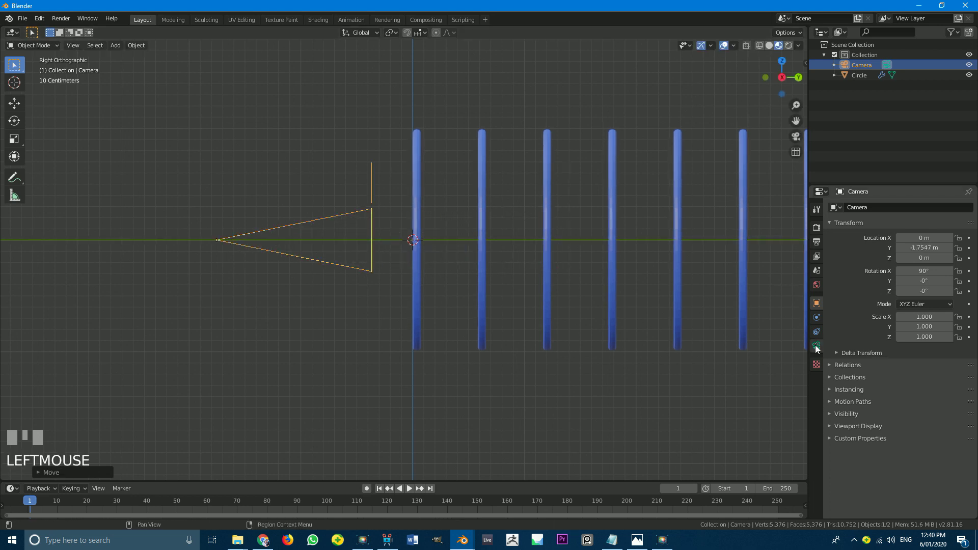
Show the camera's lens settings, perspective at 50 mm, ahead of viewing the tunnel through it
{"action": "left_click", "coordinate": [820, 347]}
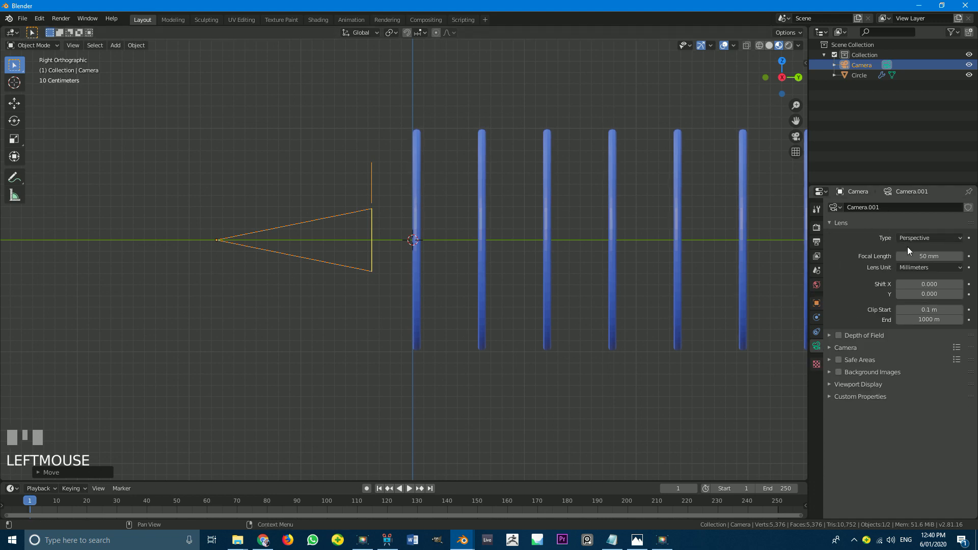
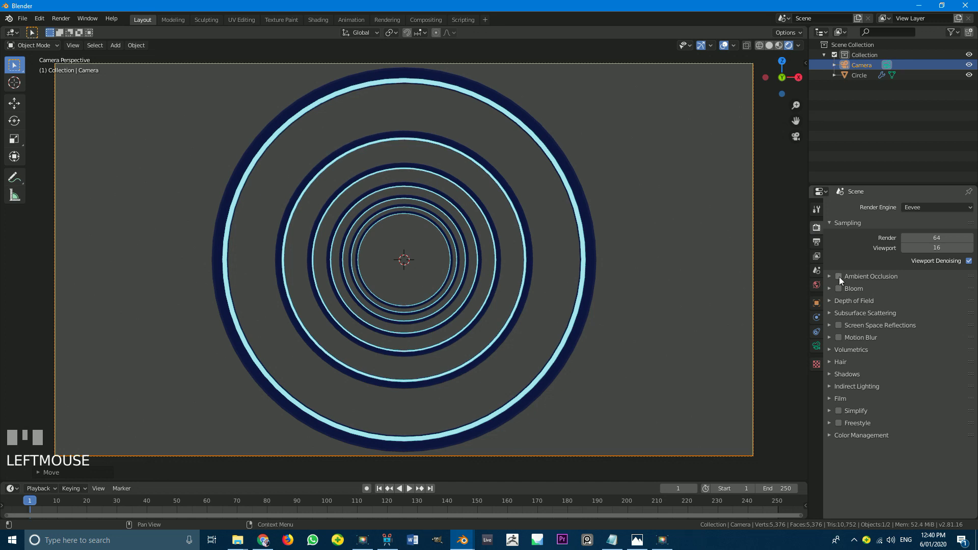
Enable Ambient Occlusion, Bloom and Screen Space Reflections in Eevee, then go to World settings
{"action": "left_click", "coordinate": [841, 279]}
{"action": "left_click", "coordinate": [842, 289]}
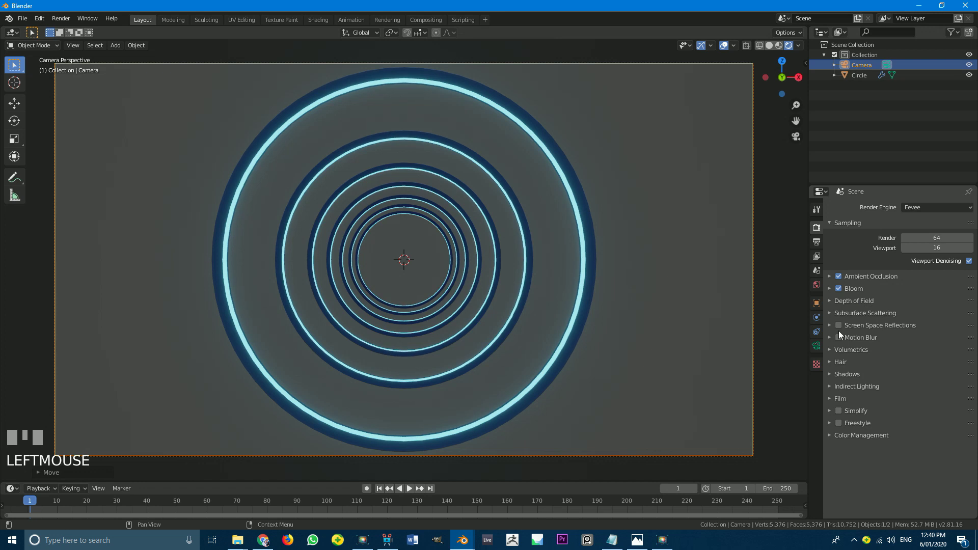
{"action": "left_click", "coordinate": [842, 329]}
{"action": "scroll", "scroll_direction": "down", "scroll_amount": 3}
{"action": "scroll", "scroll_direction": "up", "scroll_amount": 3}
{"action": "left_click", "coordinate": [819, 287]}
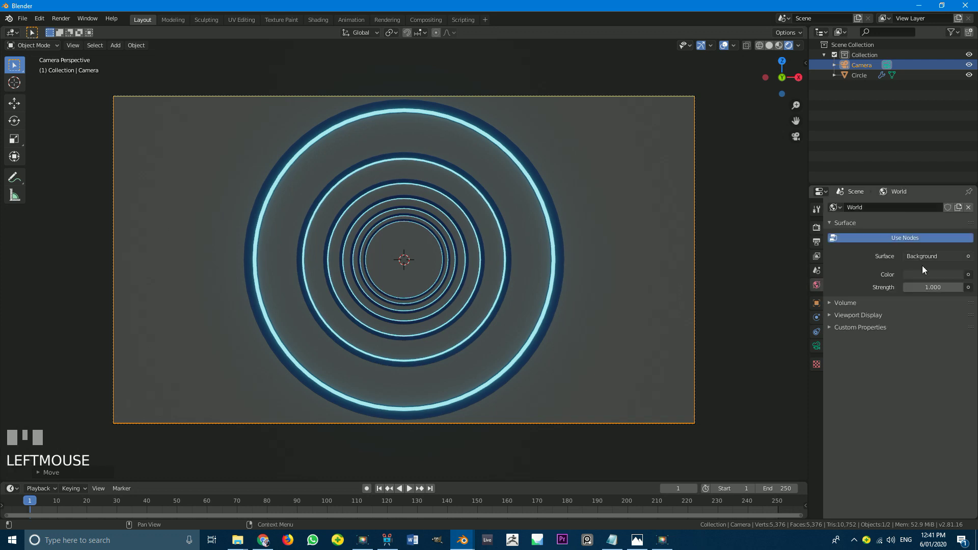
Set the world background colour to near black (Value about 0.03) so the rings stand out
{"action": "left_click", "coordinate": [926, 274]}
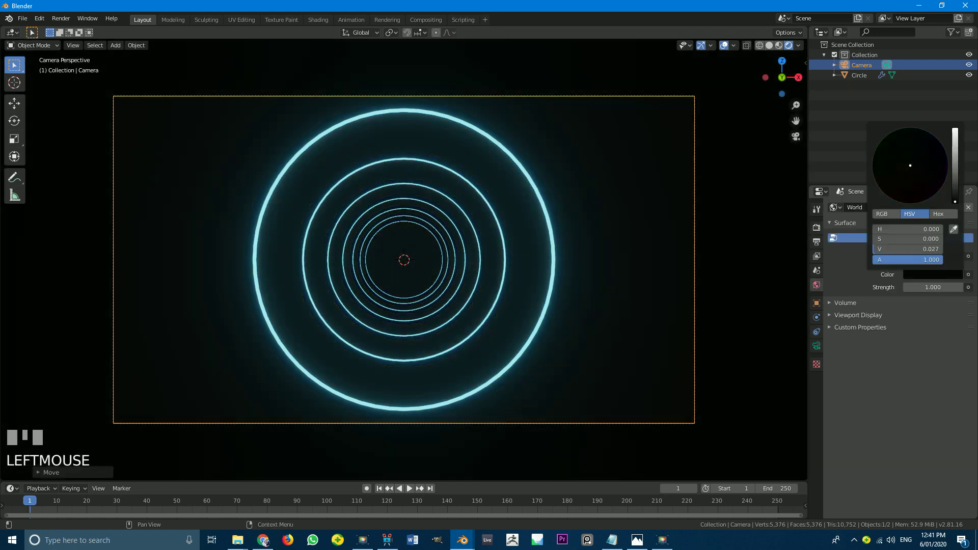
{"action": "scroll", "scroll_direction": "up", "scroll_amount": 3}
{"action": "scroll", "scroll_direction": "down", "scroll_amount": 3}
{"action": "middle_click", "coordinate": [331, 246]}
{"action": "scroll", "scroll_direction": "down", "scroll_amount": 3}
{"action": "middle_click", "coordinate": [343, 252]}
{"action": "scroll", "scroll_direction": "down", "scroll_amount": 3}
{"action": "middle_click", "coordinate": [348, 255]}
{"action": "key", "text": "z"}
{"action": "scroll", "scroll_direction": "down", "scroll_amount": 3}
{"action": "middle_click", "coordinate": [373, 270]}
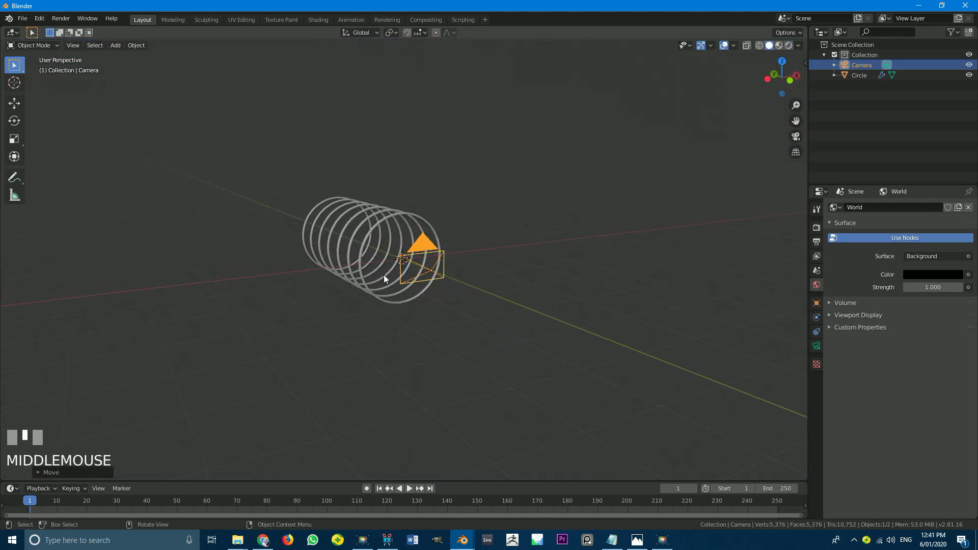
Add a Sun light with light-blue colour and Strength 5, then check the tunnel through the camera
{"action": "key", "text": "shift+a"}
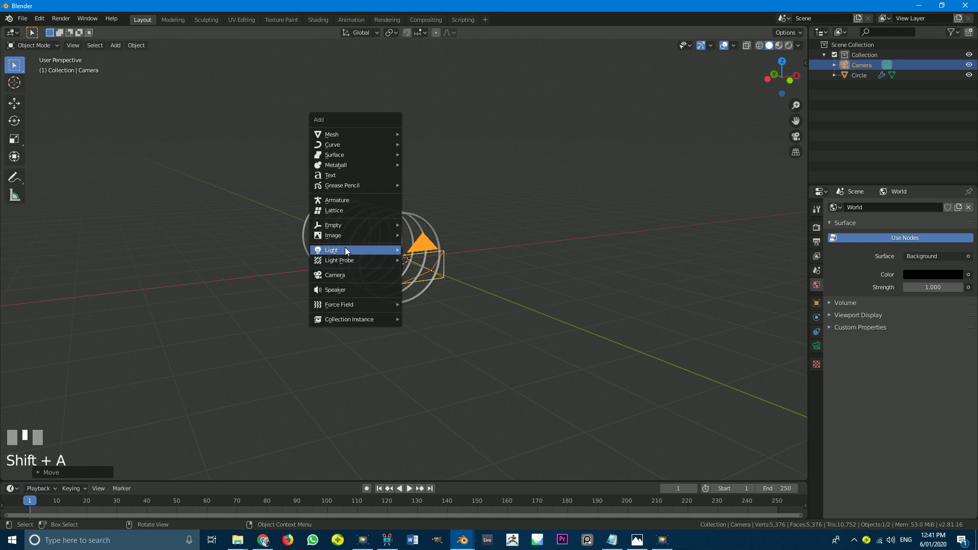
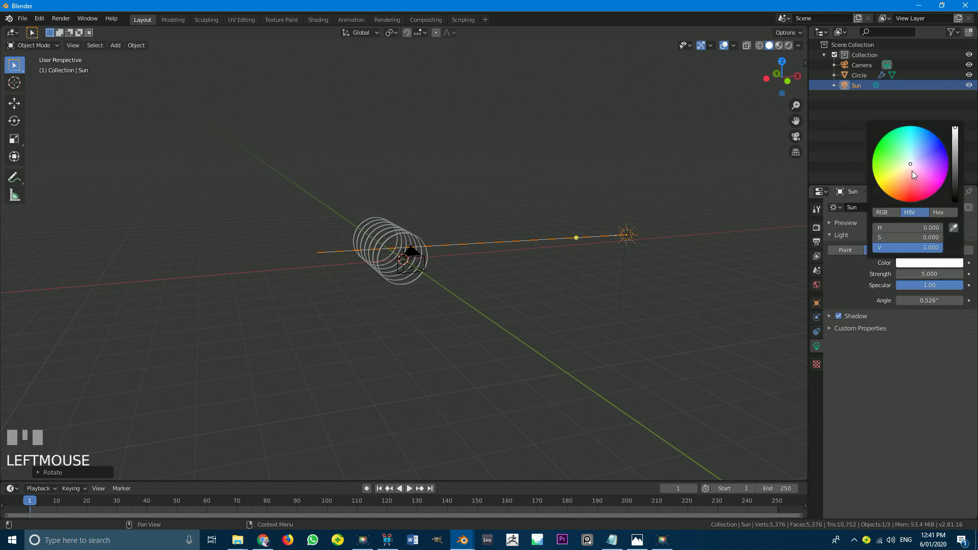
{"action": "key", "text": "KP_0"}
{"action": "key", "text": "z"}
{"action": "scroll", "scroll_direction": "up", "scroll_amount": 3}
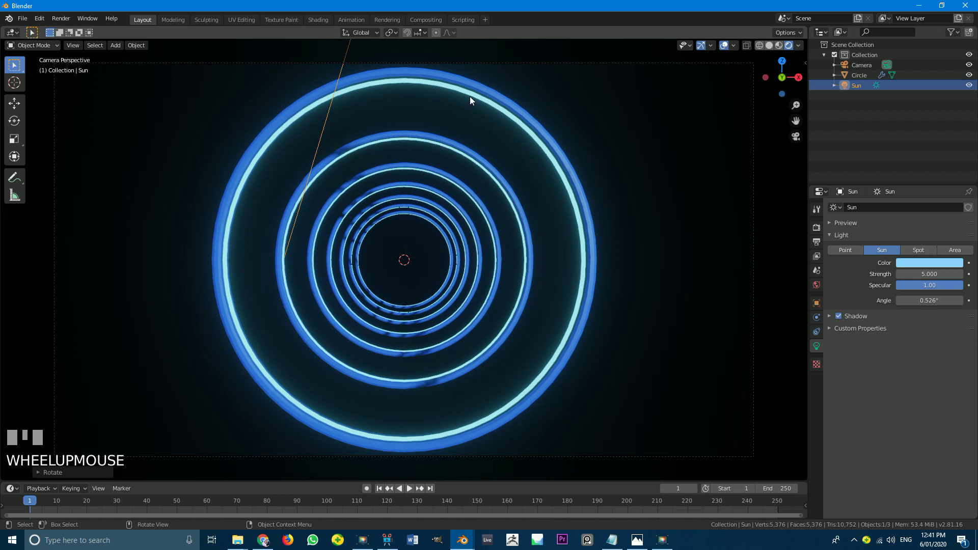
Select the ring tunnel, leave the camera view and orbit around it in solid shading
{"action": "left_click", "coordinate": [471, 89]}
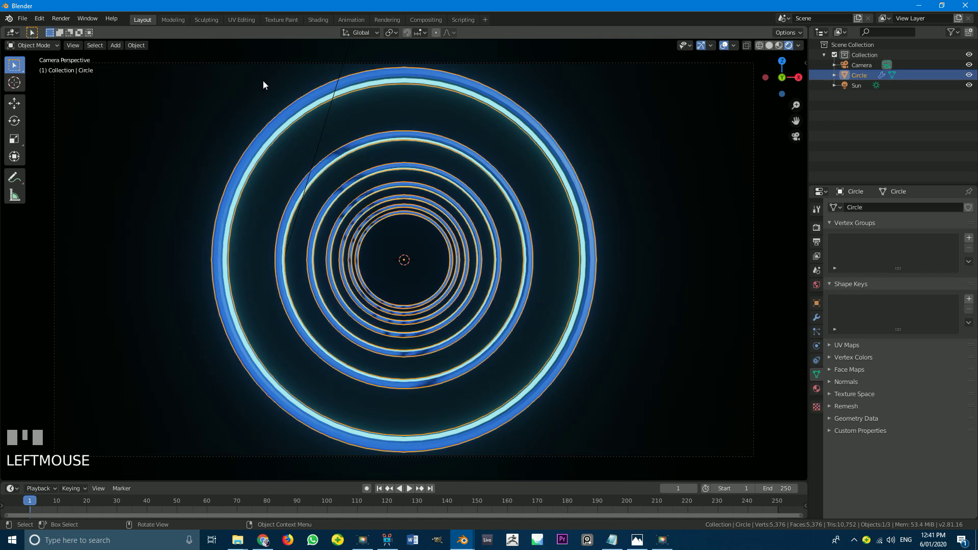
{"action": "left_click_drag", "start_coordinate": [136, 45], "coordinate": [354, 249]}
{"action": "scroll", "scroll_direction": "down", "scroll_amount": 3}
{"action": "scroll", "scroll_direction": "up", "scroll_amount": 3}
{"action": "key", "text": "alt+a"}
{"action": "scroll", "scroll_direction": "down", "scroll_amount": 3}
{"action": "left_click_drag", "start_coordinate": [354, 249], "coordinate": [373, 260]}
{"action": "scroll", "scroll_direction": "down", "scroll_amount": 3}
{"action": "key", "text": "z"}
{"action": "scroll", "scroll_direction": "down", "scroll_amount": 3}
Bring up the Add menu's Mesh primitives with Shift+A
{"action": "middle_click", "coordinate": [383, 258]}
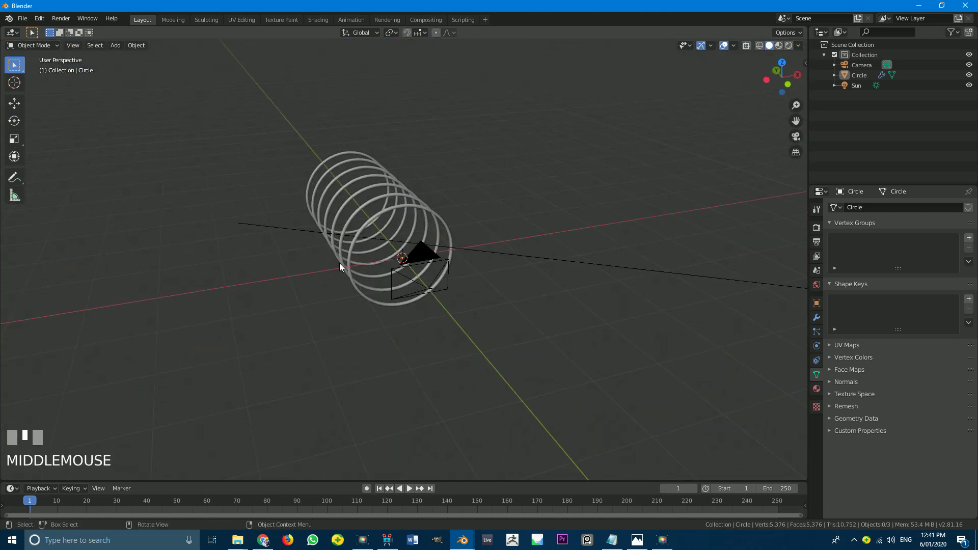
{"action": "scroll", "scroll_direction": "up", "scroll_amount": 3}
{"action": "middle_click", "coordinate": [368, 264]}
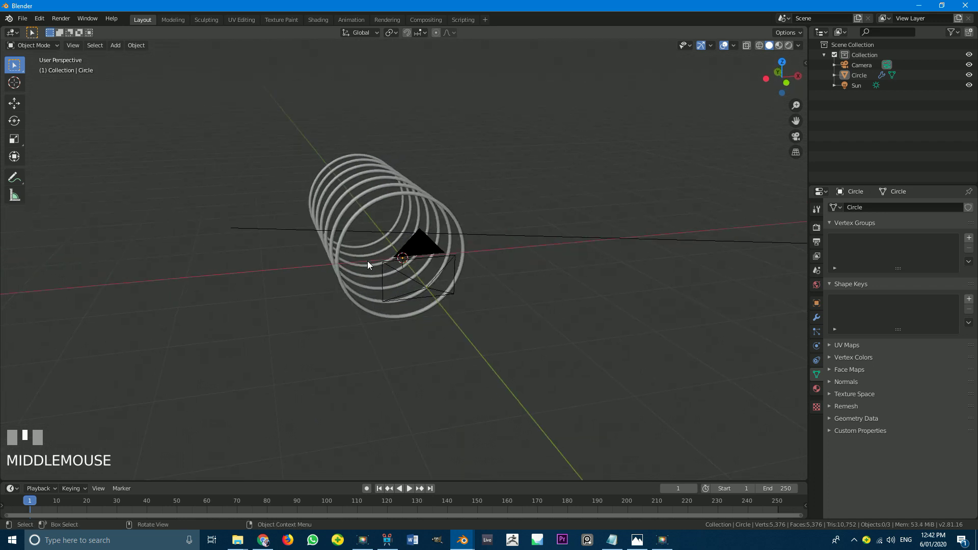
{"action": "key", "text": "shift+a"}
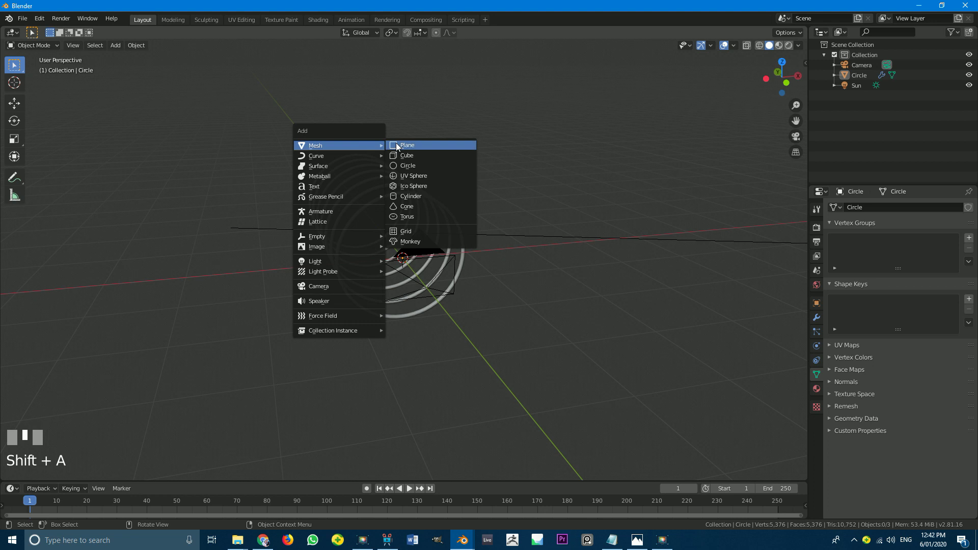
Rotate the new plane 90° about X to stand it upright and scale it up
{"action": "middle_click", "coordinate": [399, 215]}
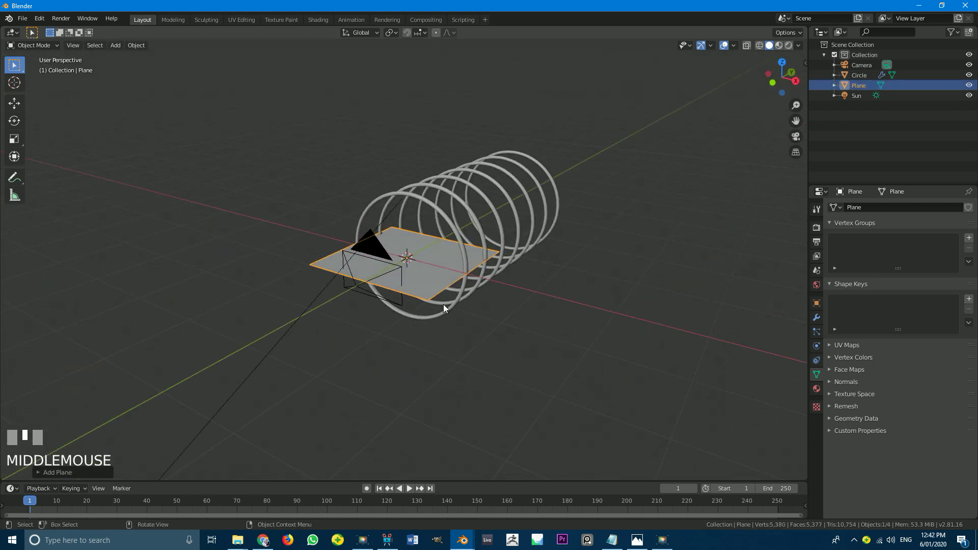
{"action": "scroll", "scroll_direction": "up", "scroll_amount": 3}
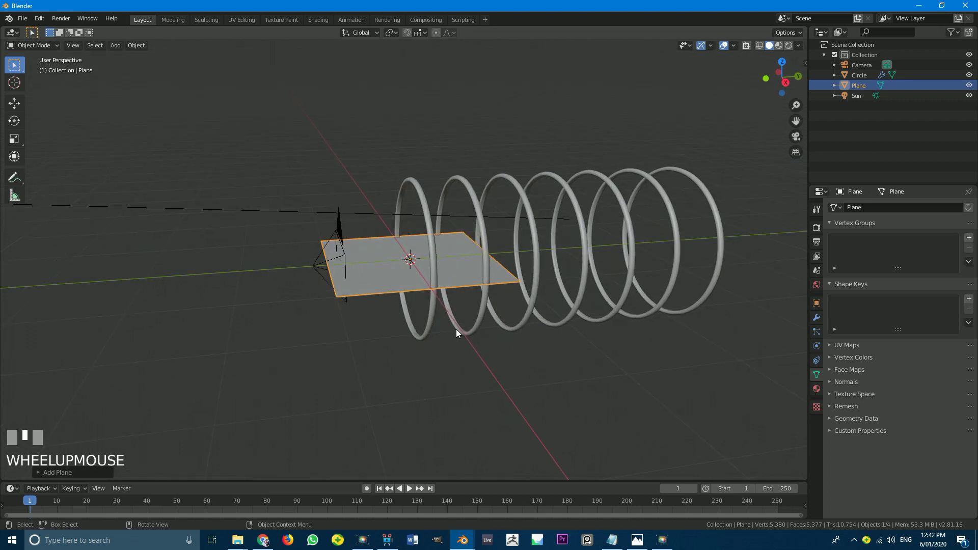
{"action": "key", "text": "r"}
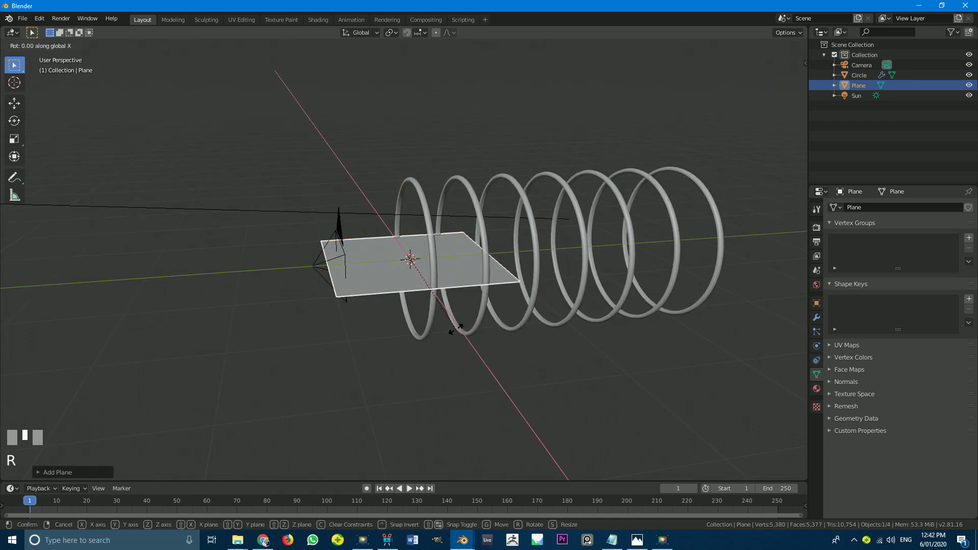
{"action": "key", "text": "Return"}
{"action": "middle_click", "coordinate": [487, 305]}
{"action": "key", "text": "s"}
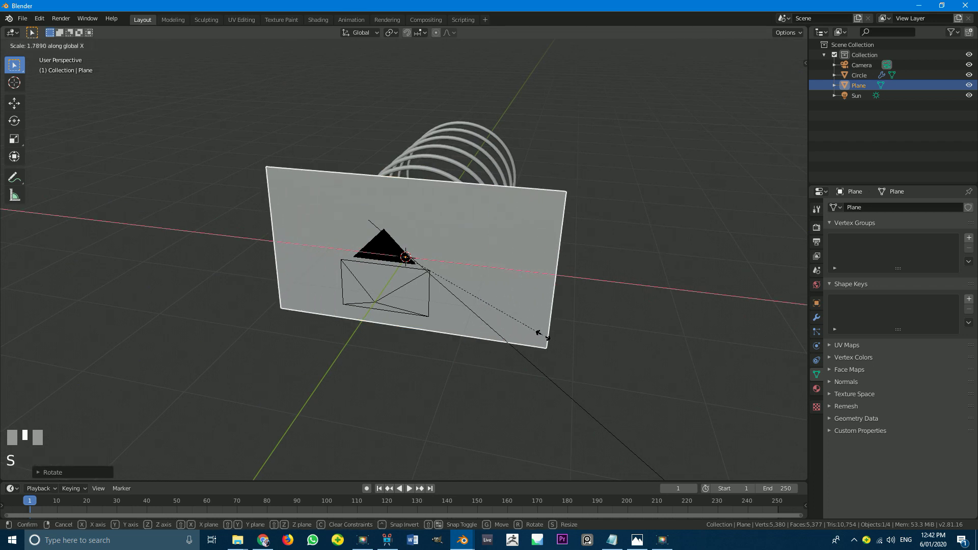
{"action": "left_click", "coordinate": [546, 331]}
Move the plane along Y far behind the ring tunnel and check it fills the camera frame
{"action": "scroll", "scroll_direction": "up", "scroll_amount": 3}
{"action": "middle_click", "coordinate": [514, 277]}
{"action": "scroll", "scroll_direction": "down", "scroll_amount": 3}
{"action": "middle_click", "coordinate": [389, 297]}
{"action": "key", "text": "g"}
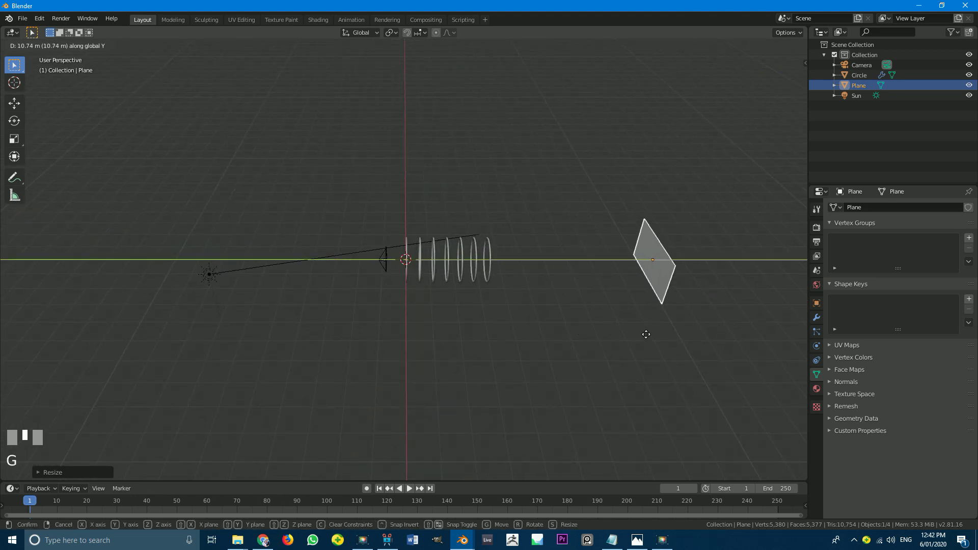
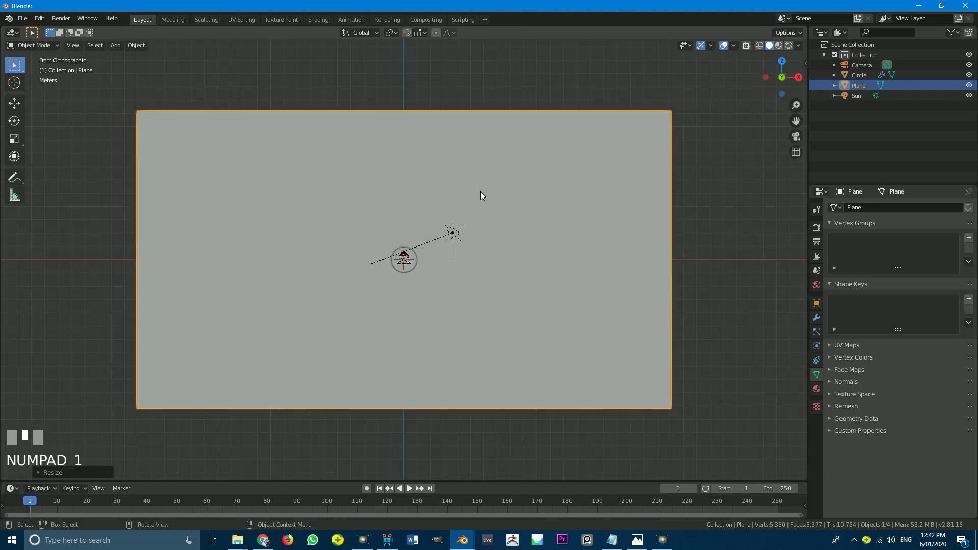
{"action": "key", "text": "KP_0"}
{"action": "scroll", "scroll_direction": "up", "scroll_amount": 3}
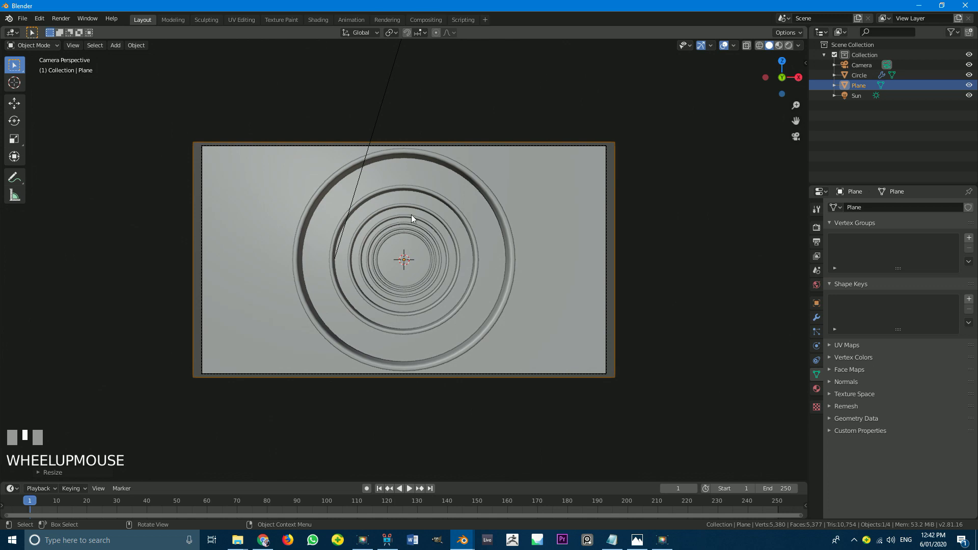
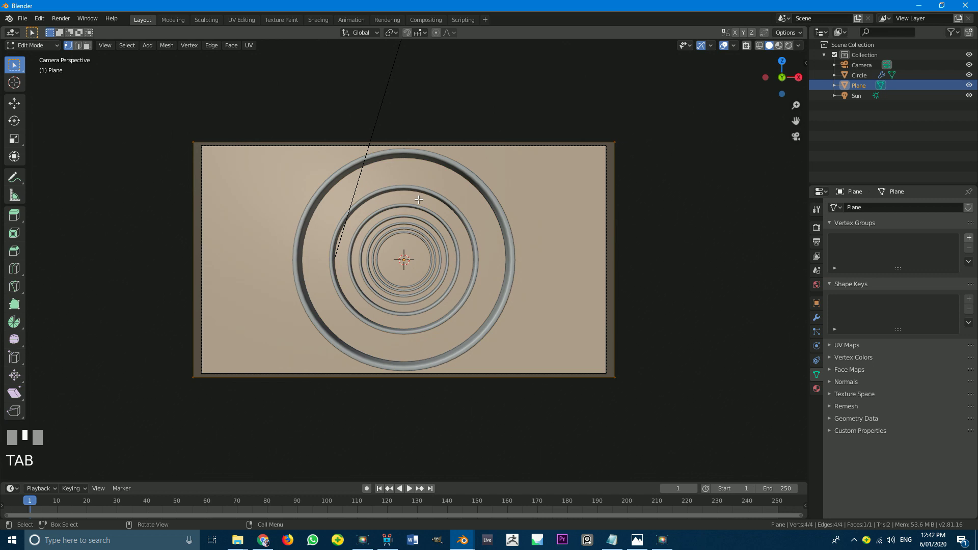
Project the backdrop plane's UVs from the camera view and preview the star image in rendered shading
{"action": "key", "text": "u"}
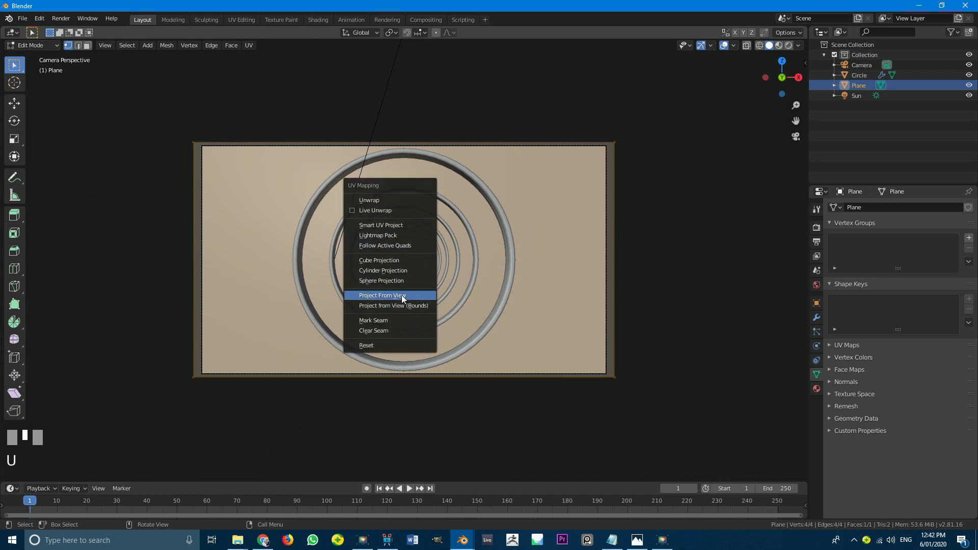
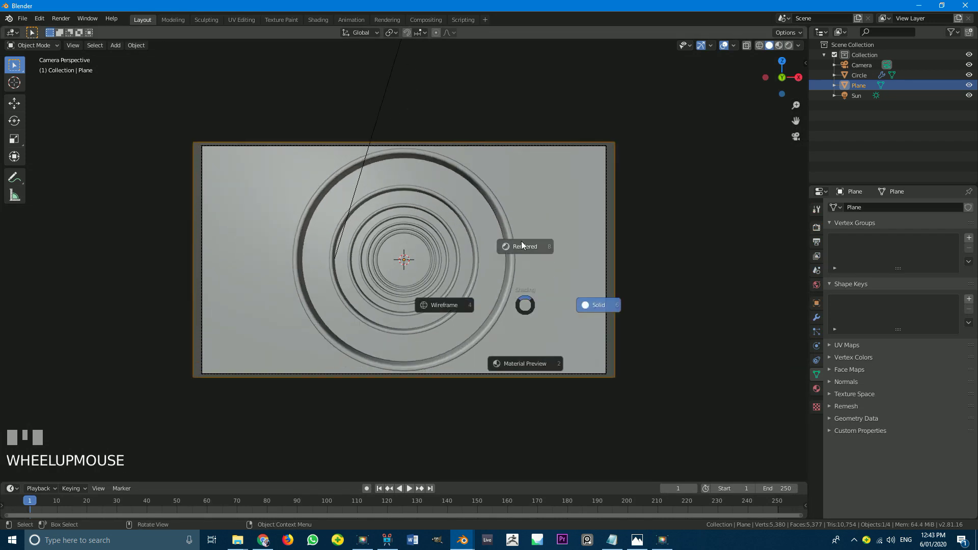
{"action": "key", "text": "z"}
{"action": "scroll", "scroll_direction": "up", "scroll_amount": 3}
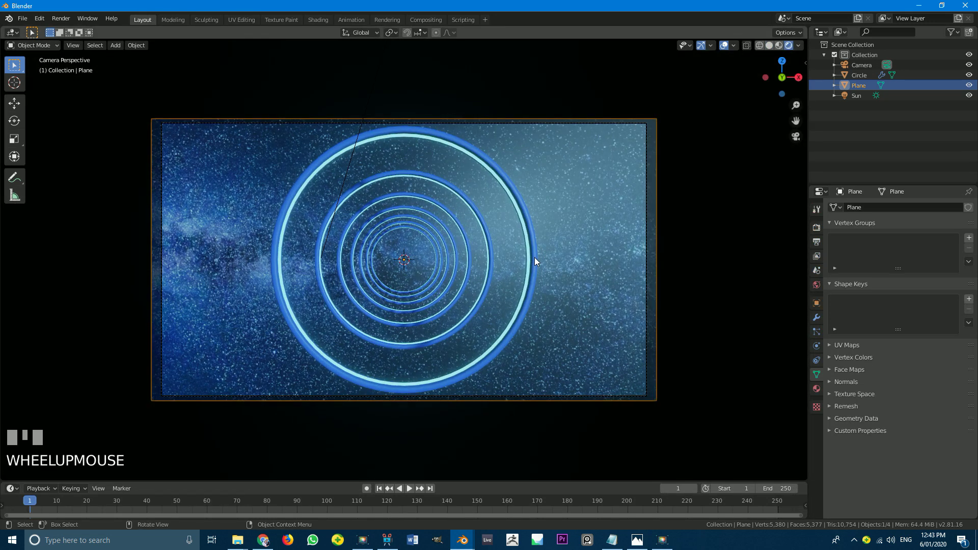
{"action": "scroll", "scroll_direction": "down", "scroll_amount": 3}
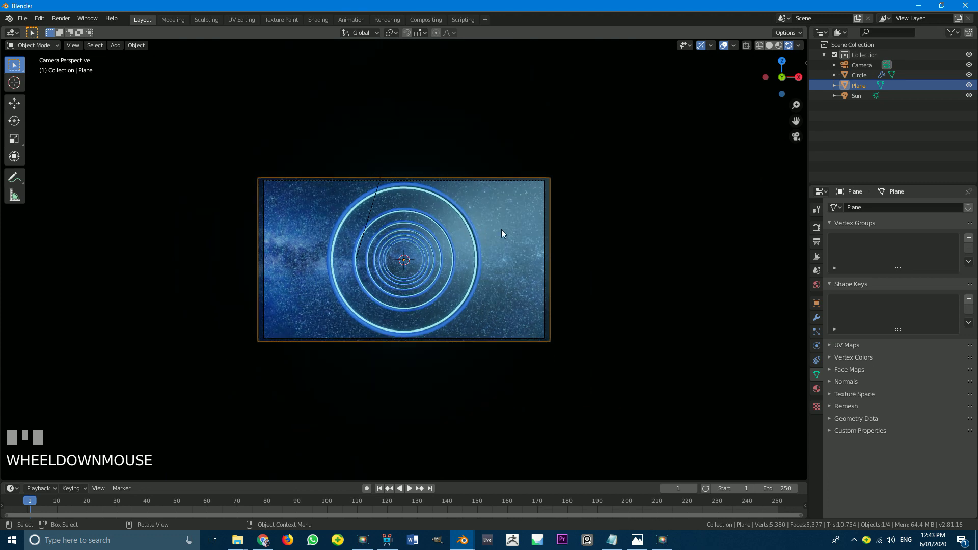
Orbit out of the camera to check the backdrop plane at an angle and select the sun lamp
{"action": "left_click_drag", "start_coordinate": [467, 258], "coordinate": [468, 255]}
{"action": "scroll", "scroll_direction": "down", "scroll_amount": 3}
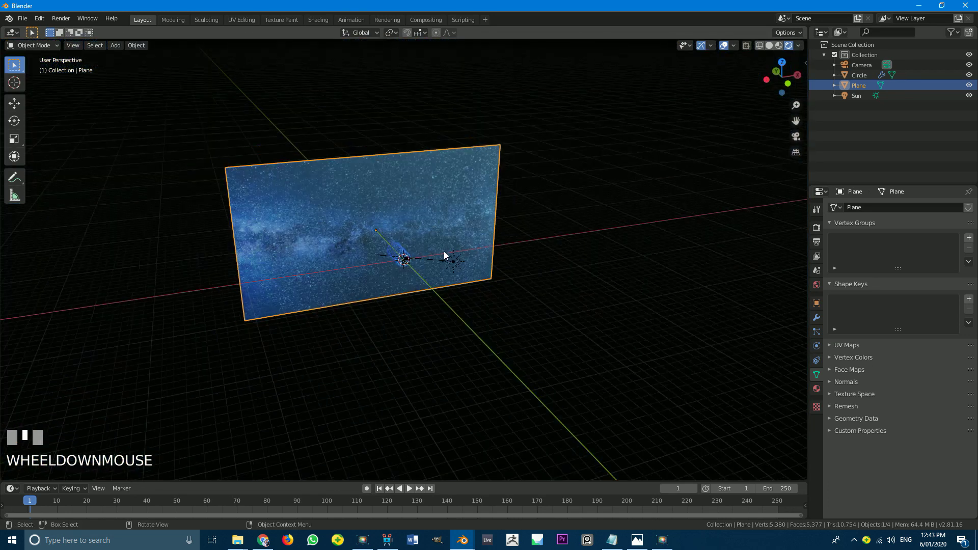
{"action": "left_click_drag", "start_coordinate": [415, 246], "coordinate": [446, 246]}
{"action": "scroll", "scroll_direction": "up", "scroll_amount": 3}
{"action": "left_click", "coordinate": [443, 258]}
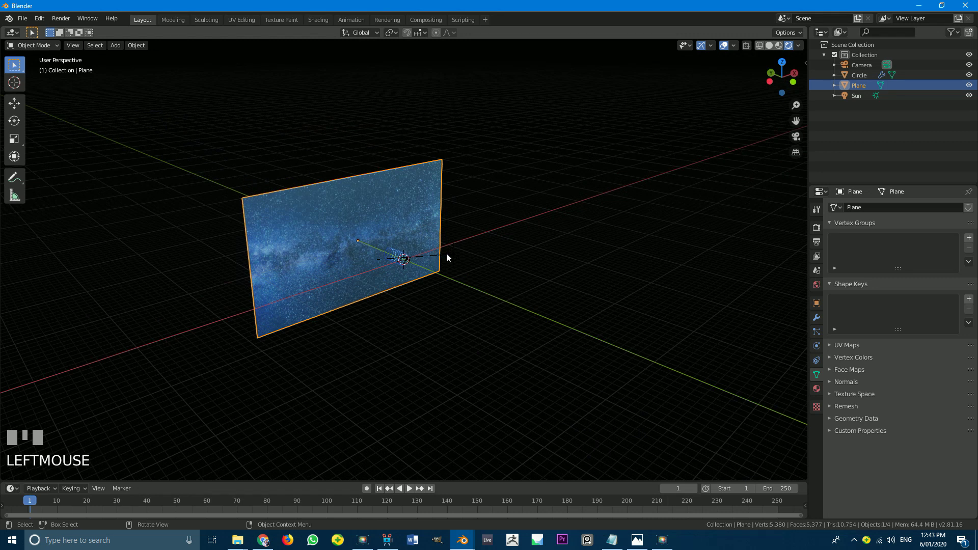
Set the Sun light's strength to 2 and append the astronaut collection with its rig
{"action": "scroll", "scroll_direction": "up", "scroll_amount": 3}
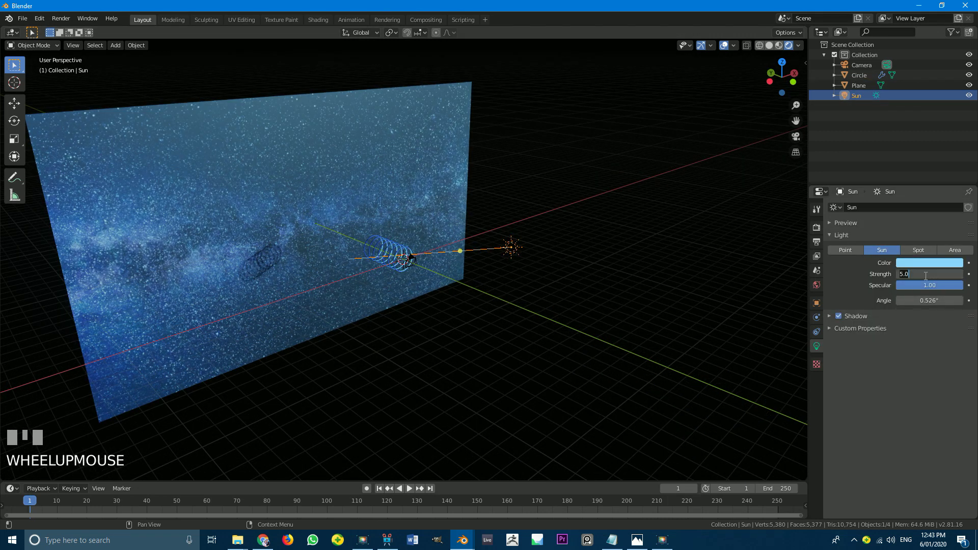
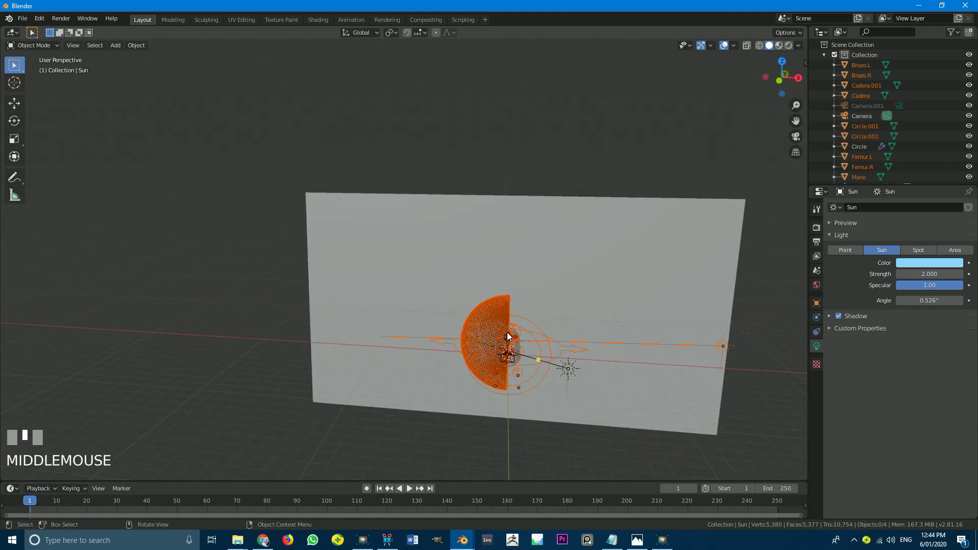
Move the imported astronaut away from the backdrop plane
{"action": "key", "text": "g"}
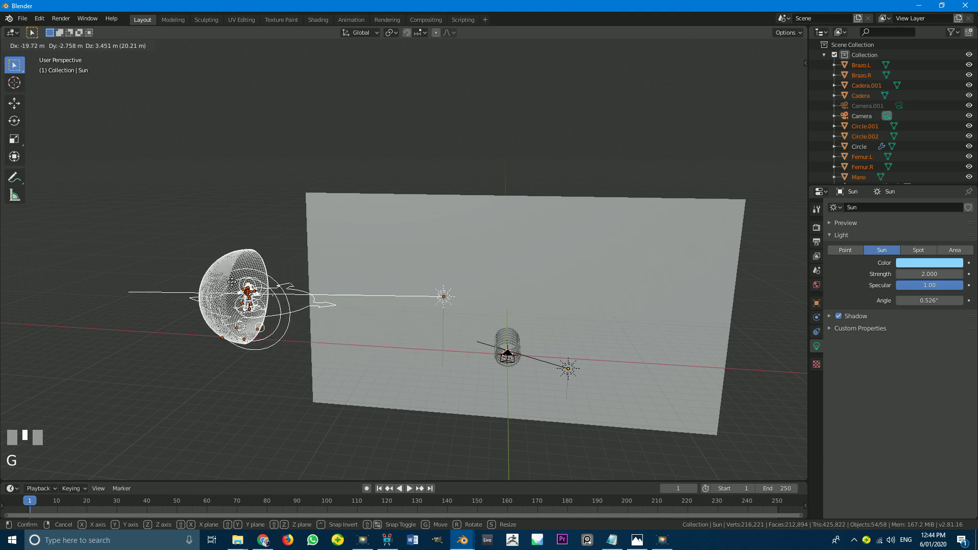
{"action": "left_click", "coordinate": [249, 287]}
{"action": "middle_click", "coordinate": [292, 294]}
{"action": "scroll", "scroll_direction": "up", "scroll_amount": 3}
Delete the unneeded extra objects that came in with the astronaut
{"action": "key", "text": "alt+a"}
{"action": "scroll", "scroll_direction": "up", "scroll_amount": 3}
{"action": "scroll", "scroll_direction": "up", "scroll_amount": 3}
{"action": "left_click_drag", "start_coordinate": [263, 235], "coordinate": [310, 211]}
{"action": "left_click", "coordinate": [280, 142]}
{"action": "key", "text": "x"}
{"action": "left_click", "coordinate": [345, 203]}
{"action": "key", "text": "x"}
Select the astronaut's metarig armature and reposition it beside the model
{"action": "middle_click", "coordinate": [360, 282]}
{"action": "scroll", "scroll_direction": "up", "scroll_amount": 3}
{"action": "scroll", "scroll_direction": "up", "scroll_amount": 3}
{"action": "middle_click", "coordinate": [266, 302]}
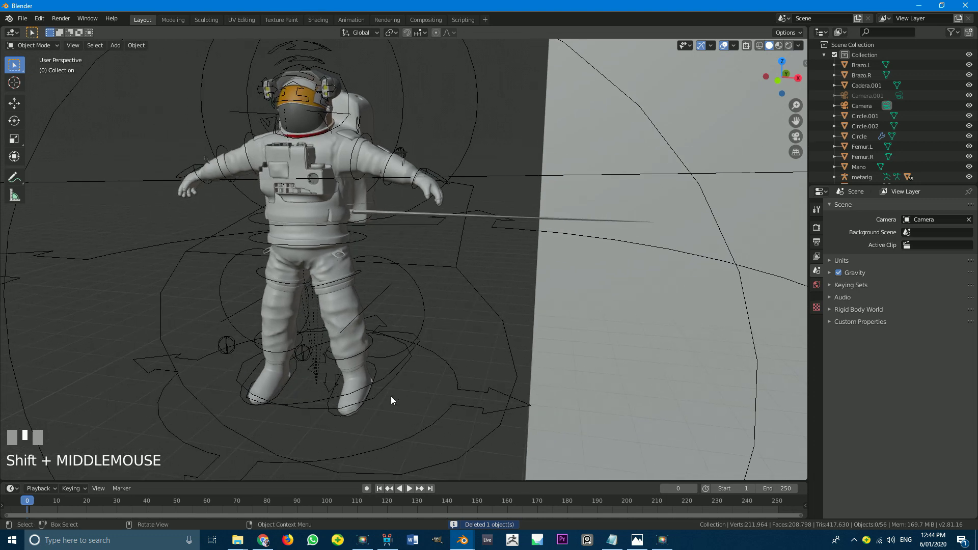
{"action": "left_click", "coordinate": [452, 372]}
{"action": "scroll", "scroll_direction": "down", "scroll_amount": 3}
{"action": "scroll", "scroll_direction": "up", "scroll_amount": 3}
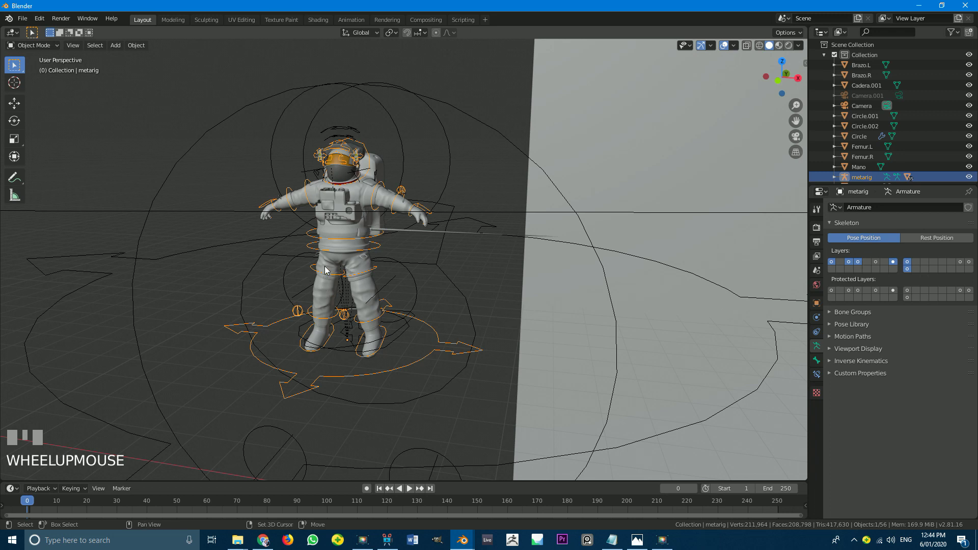
{"action": "left_click", "coordinate": [328, 295]}
{"action": "scroll", "scroll_direction": "down", "scroll_amount": 3}
{"action": "left_click_drag", "start_coordinate": [343, 294], "coordinate": [329, 209]}
{"action": "key", "text": "g"}
{"action": "scroll", "scroll_direction": "down", "scroll_amount": 3}
{"action": "left_click_drag", "start_coordinate": [358, 223], "coordinate": [353, 298]}
{"action": "scroll", "scroll_direction": "up", "scroll_amount": 3}
Clear away the remaining stray object around the astronaut
{"action": "key", "text": "alt+a"}
{"action": "scroll", "scroll_direction": "up", "scroll_amount": 3}
{"action": "key", "text": "c"}
{"action": "key", "text": "x"}
{"action": "scroll", "scroll_direction": "down", "scroll_amount": 3}
{"action": "left_click_drag", "start_coordinate": [429, 304], "coordinate": [404, 282]}
{"action": "scroll", "scroll_direction": "up", "scroll_amount": 3}
{"action": "left_click", "coordinate": [402, 262]}
Gather the astronaut's suit parts under the metarig so the Armature modifier binds to it
{"action": "left_click_drag", "start_coordinate": [378, 276], "coordinate": [291, 126]}
{"action": "scroll", "scroll_direction": "up", "scroll_amount": 3}
{"action": "scroll", "scroll_direction": "up", "scroll_amount": 3}
{"action": "scroll", "scroll_direction": "up", "scroll_amount": 3}
{"action": "scroll", "scroll_direction": "up", "scroll_amount": 3}
{"action": "left_click", "coordinate": [290, 125]}
{"action": "left_click_drag", "start_coordinate": [356, 185], "coordinate": [887, 244]}
{"action": "double_click", "coordinate": [888, 244]}
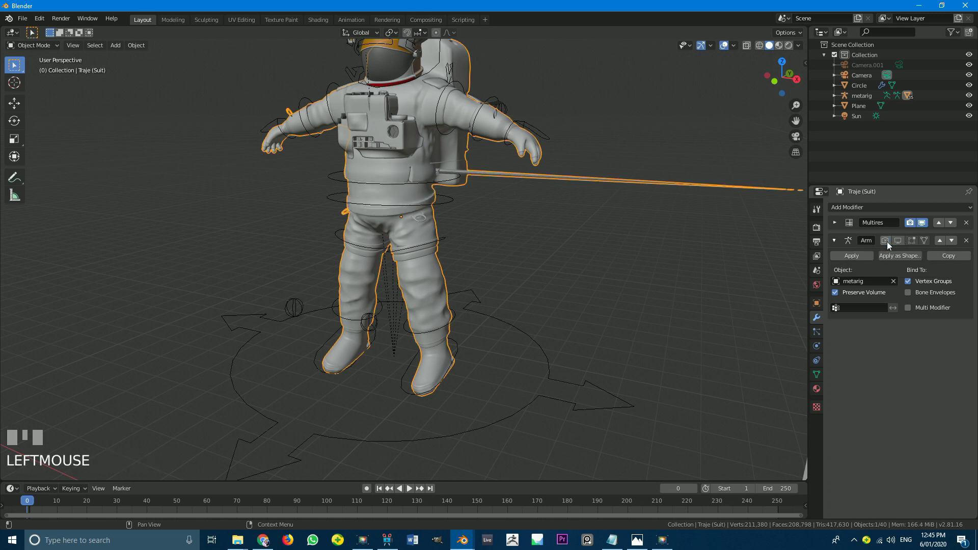
Turn off the suit's Multires display in the viewport and select the metarig
{"action": "left_click", "coordinate": [923, 223]}
{"action": "left_click", "coordinate": [911, 224]}
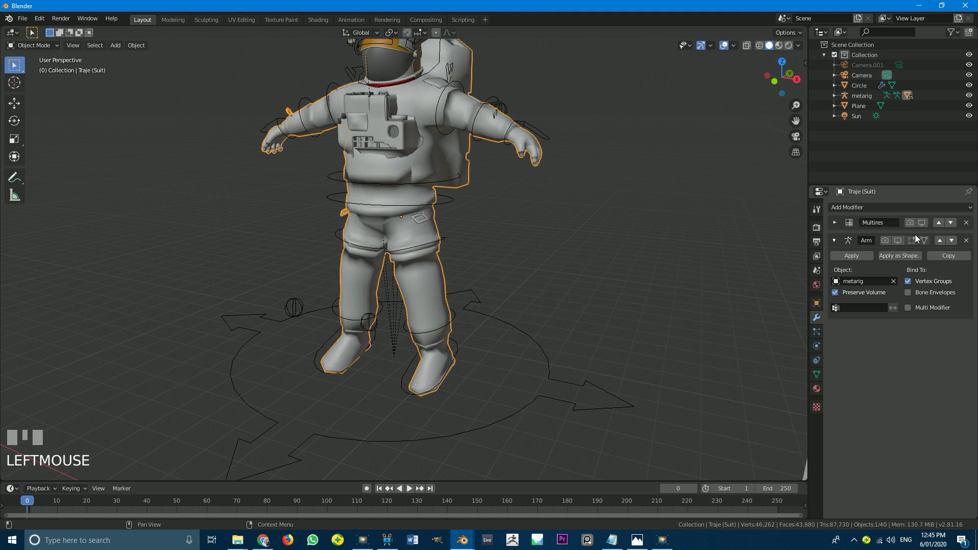
{"action": "scroll", "scroll_direction": "down", "scroll_amount": 3}
{"action": "left_click_drag", "start_coordinate": [480, 232], "coordinate": [473, 279]}
{"action": "scroll", "scroll_direction": "up", "scroll_amount": 3}
{"action": "left_click", "coordinate": [473, 279]}
{"action": "scroll", "scroll_direction": "down", "scroll_amount": 3}
From front view, move the astronaut rig over near the camera and ring tunnel
{"action": "key", "text": "KP_1"}
{"action": "left_click_drag", "start_coordinate": [376, 266], "coordinate": [636, 362]}
{"action": "key", "text": "g"}
{"action": "left_click", "coordinate": [635, 362]}
{"action": "left_click_drag", "start_coordinate": [601, 339], "coordinate": [515, 342]}
{"action": "scroll", "scroll_direction": "up", "scroll_amount": 3}
{"action": "key", "text": "g"}
{"action": "left_click", "coordinate": [515, 342]}
{"action": "scroll", "scroll_direction": "down", "scroll_amount": 3}
Scale the astronaut rig down to about 0.361 and view the scene from the right
{"action": "left_click_drag", "start_coordinate": [578, 292], "coordinate": [342, 363]}
{"action": "scroll", "scroll_direction": "up", "scroll_amount": 3}
{"action": "scroll", "scroll_direction": "up", "scroll_amount": 3}
{"action": "key", "text": "s"}
{"action": "left_click", "coordinate": [342, 363]}
{"action": "key", "text": "KP_3"}
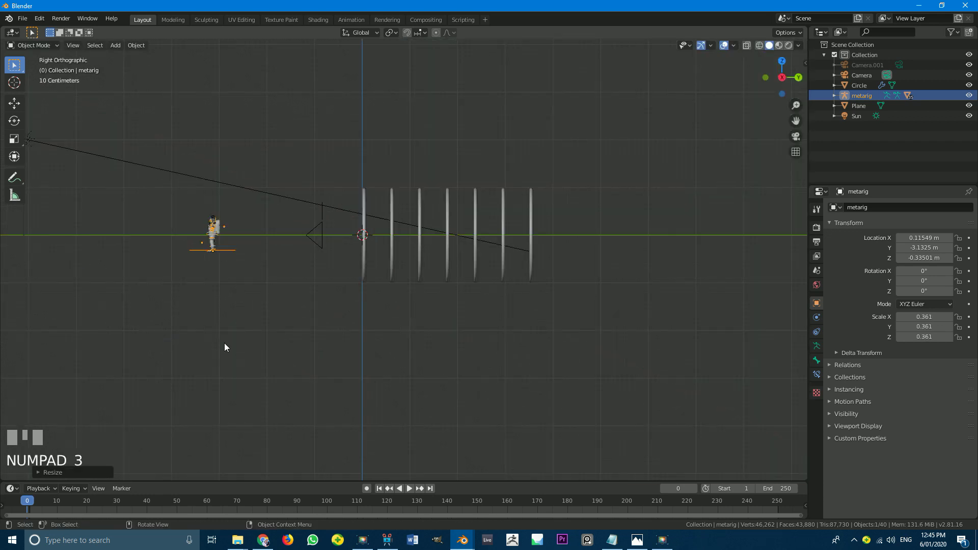
Move the metarig into the ring tunnel entrance and centre it in the camera view
{"action": "key", "text": "g"}
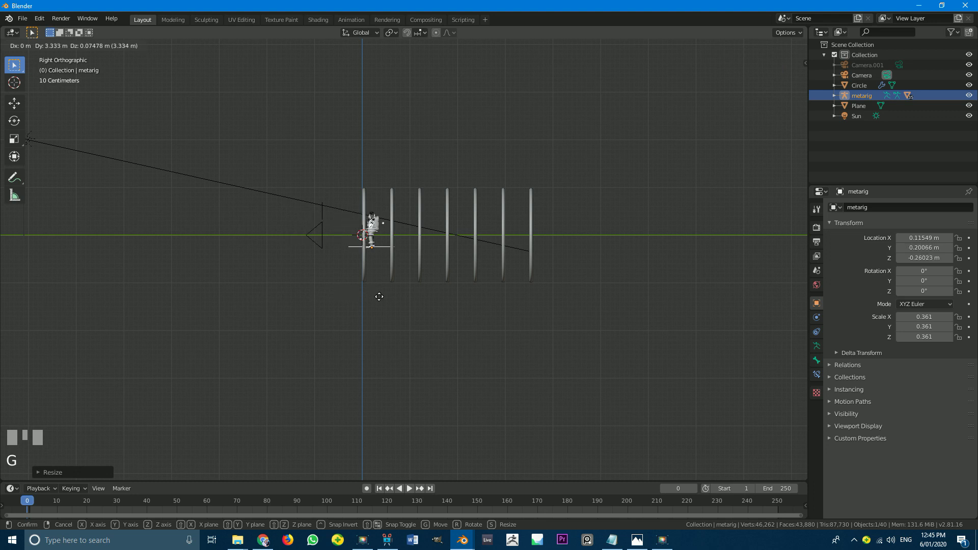
{"action": "left_click", "coordinate": [386, 299]}
{"action": "key", "text": "KP_0"}
{"action": "scroll", "scroll_direction": "up", "scroll_amount": 3}
{"action": "key", "text": "g"}
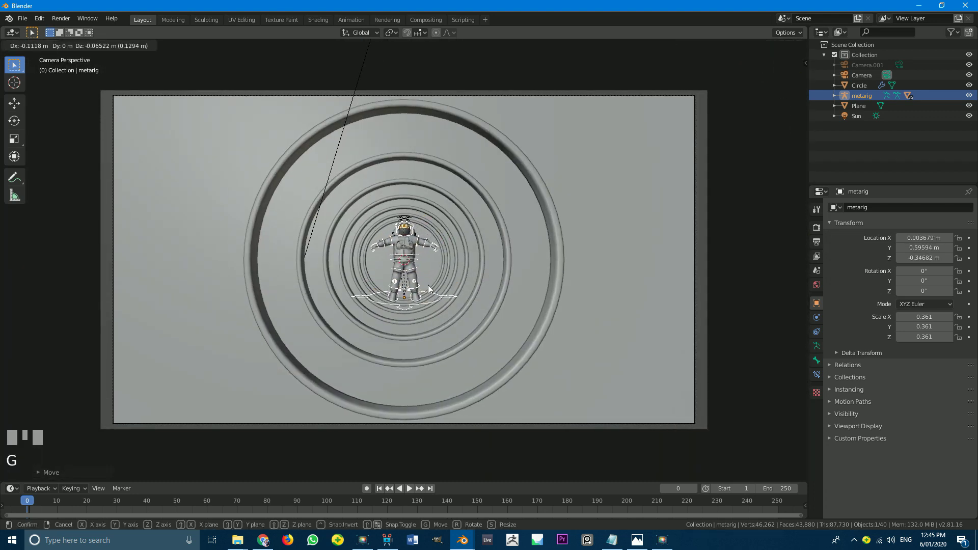
{"action": "left_click", "coordinate": [429, 287]}
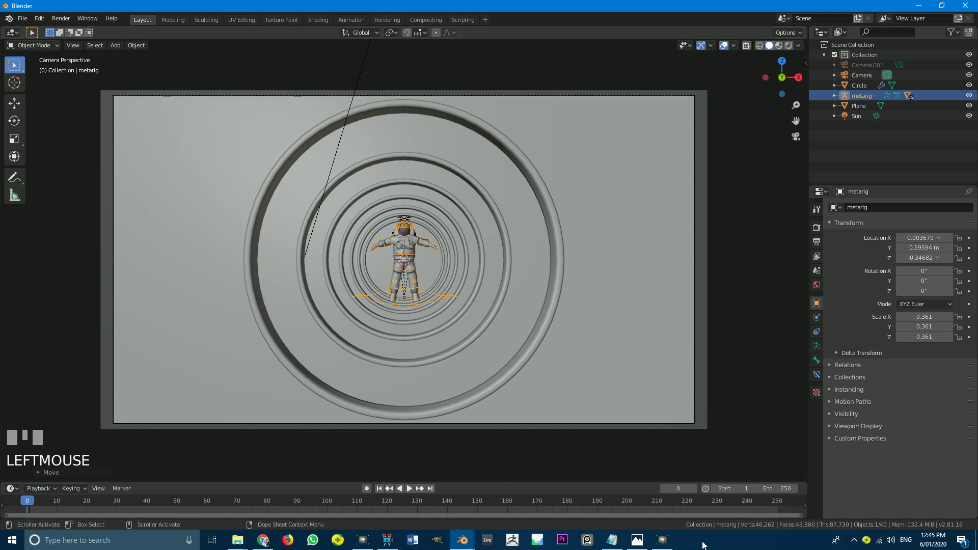
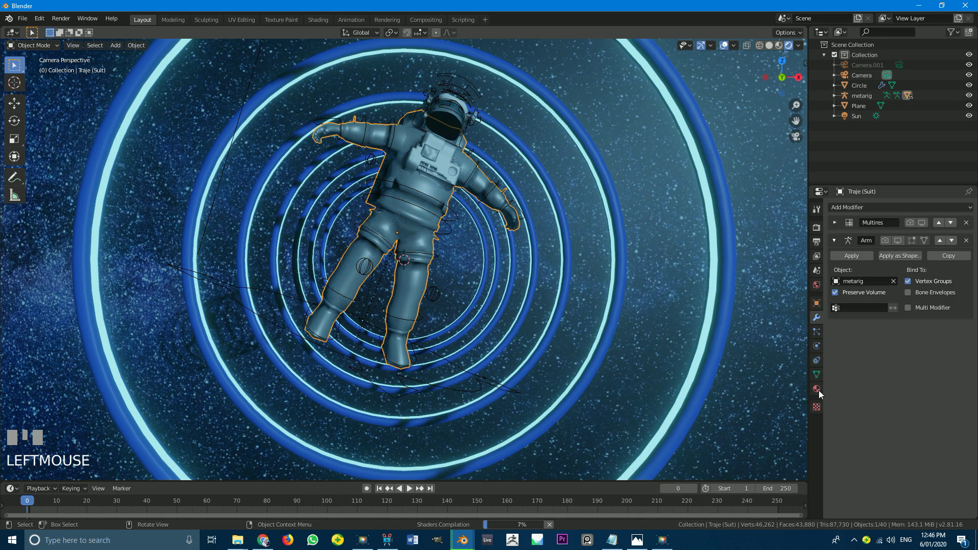
Check the suit's materials and frame the whole camera view
{"action": "scroll", "scroll_direction": "down", "scroll_amount": 3}
{"action": "left_click", "coordinate": [818, 390]}
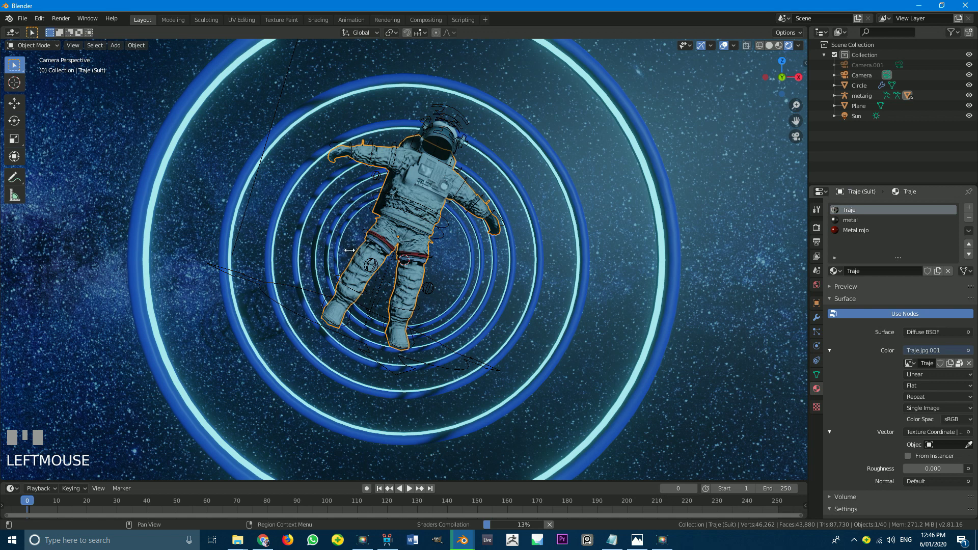
{"action": "scroll", "scroll_direction": "up", "scroll_amount": 3}
{"action": "key", "text": "alt+a"}
{"action": "scroll", "scroll_direction": "down", "scroll_amount": 3}
{"action": "scroll", "scroll_direction": "up", "scroll_amount": 3}
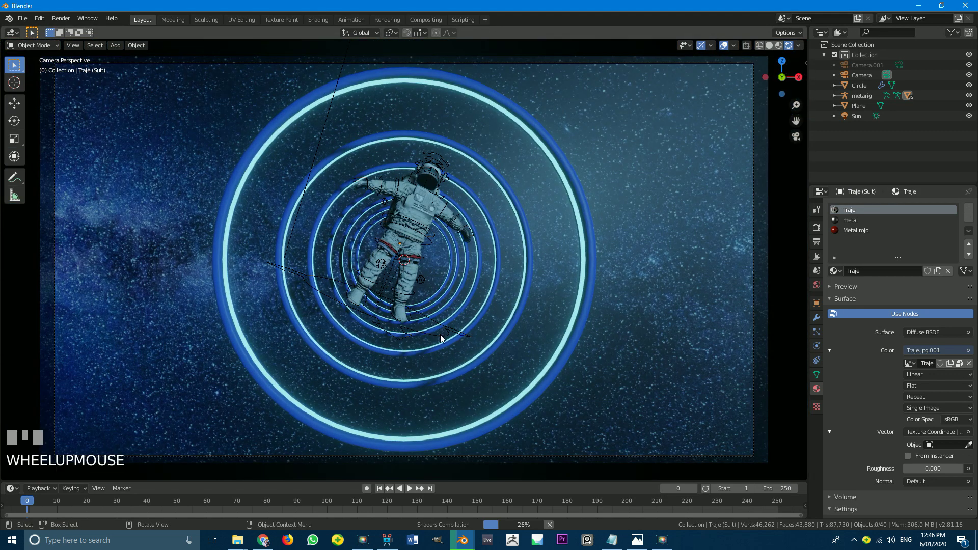
Nudge the astronaut rig and rescale it slightly larger, cancelling the oversized first attempt
{"action": "left_click", "coordinate": [442, 336]}
{"action": "key", "text": "g"}
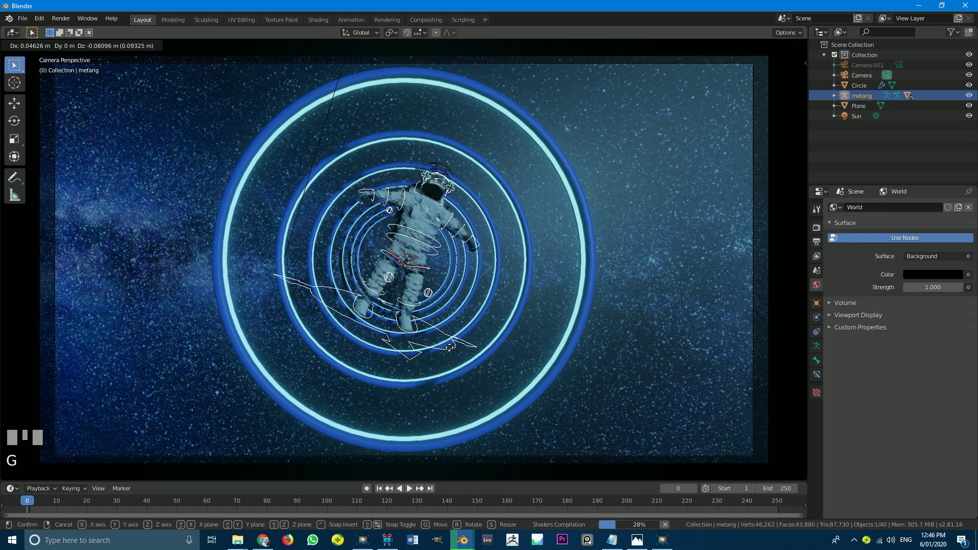
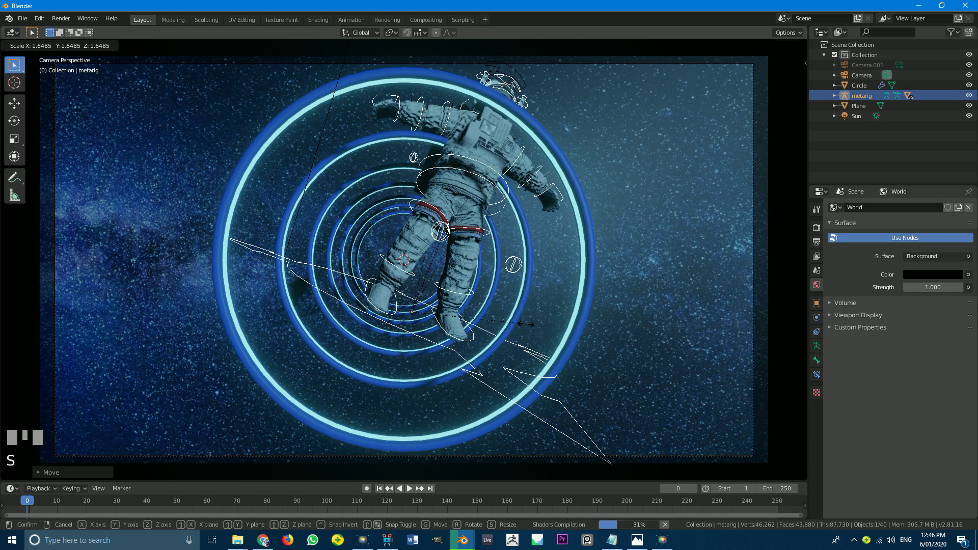
{"action": "right_click", "coordinate": [510, 317]}
{"action": "key", "text": "z"}
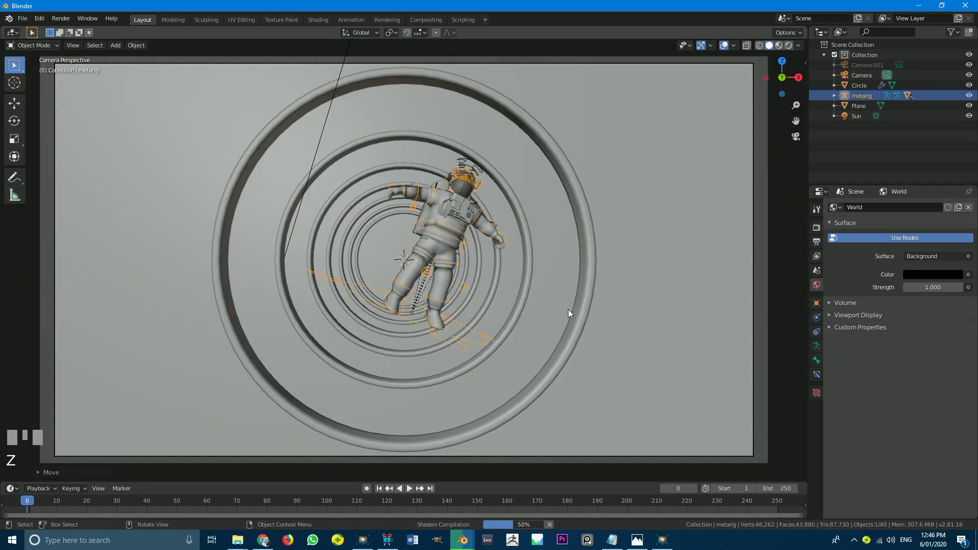
{"action": "key", "text": "s"}
{"action": "key", "text": "g"}
{"action": "key", "text": "alt+a"}
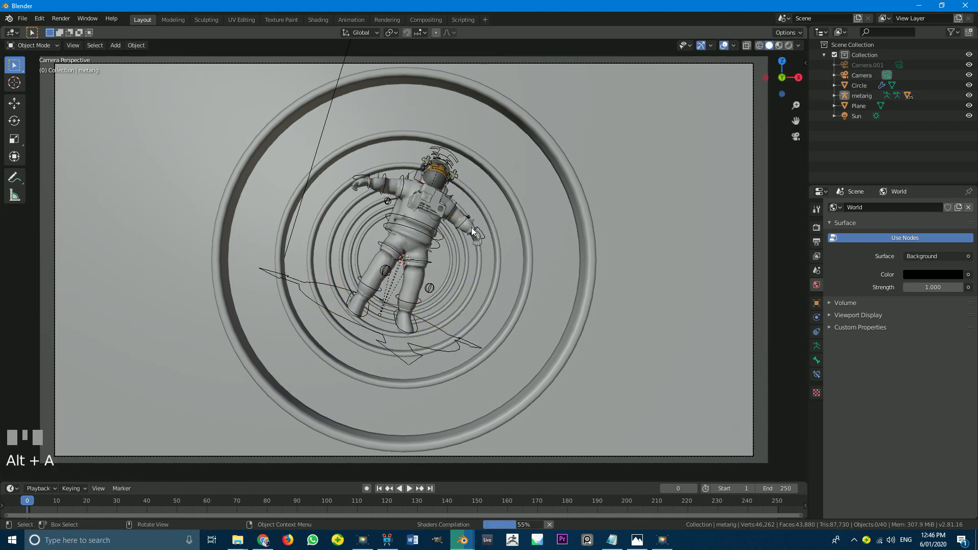
Add a light-blue point light and place it above the astronaut's left arm in camera view
{"action": "key", "text": "shift+a"}
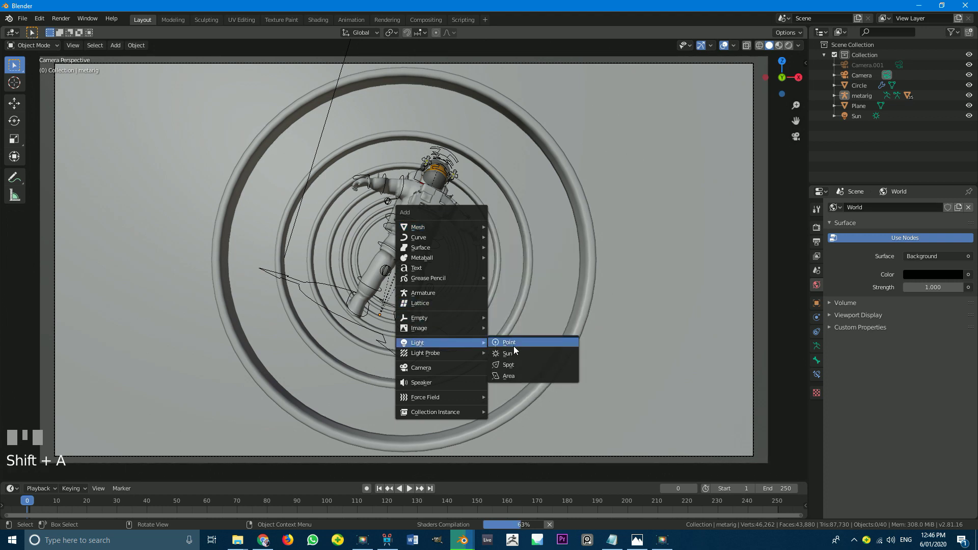
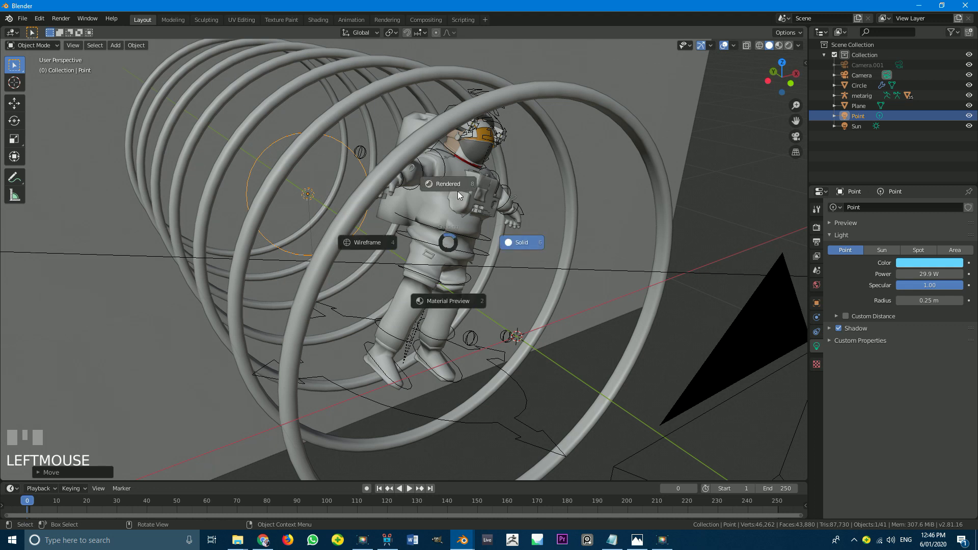
{"action": "key", "text": "z"}
{"action": "key", "text": "KP_0"}
{"action": "scroll", "scroll_direction": "up", "scroll_amount": 3}
{"action": "key", "text": "g"}
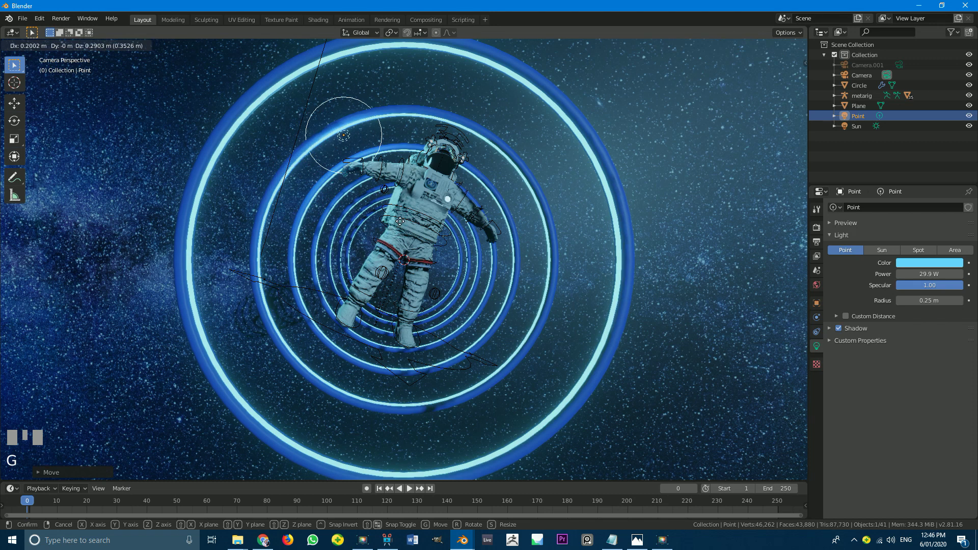
{"action": "left_click", "coordinate": [426, 211]}
Duplicate the point light twice to surround the astronaut, then return to the camera view
{"action": "scroll", "scroll_direction": "up", "scroll_amount": 3}
{"action": "scroll", "scroll_direction": "down", "scroll_amount": 3}
{"action": "key", "text": "shift+d"}
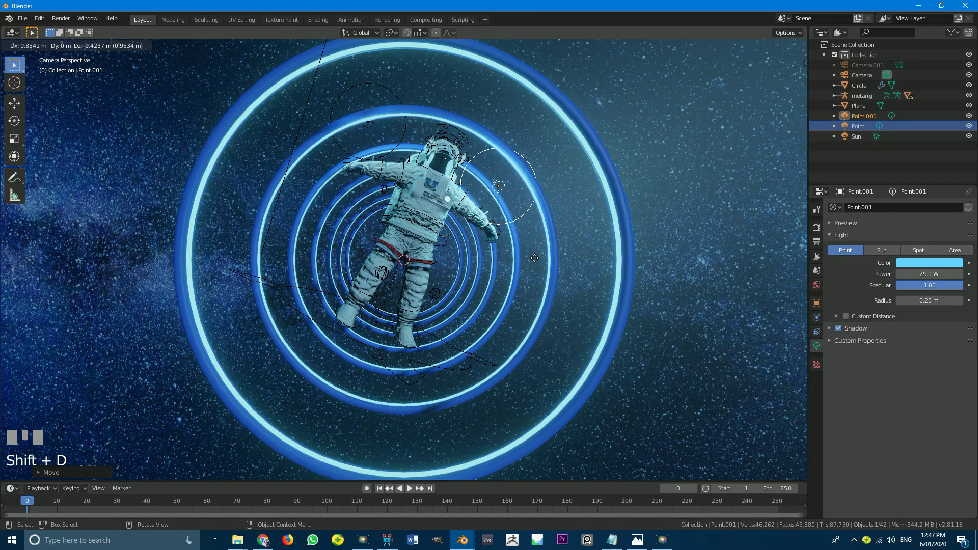
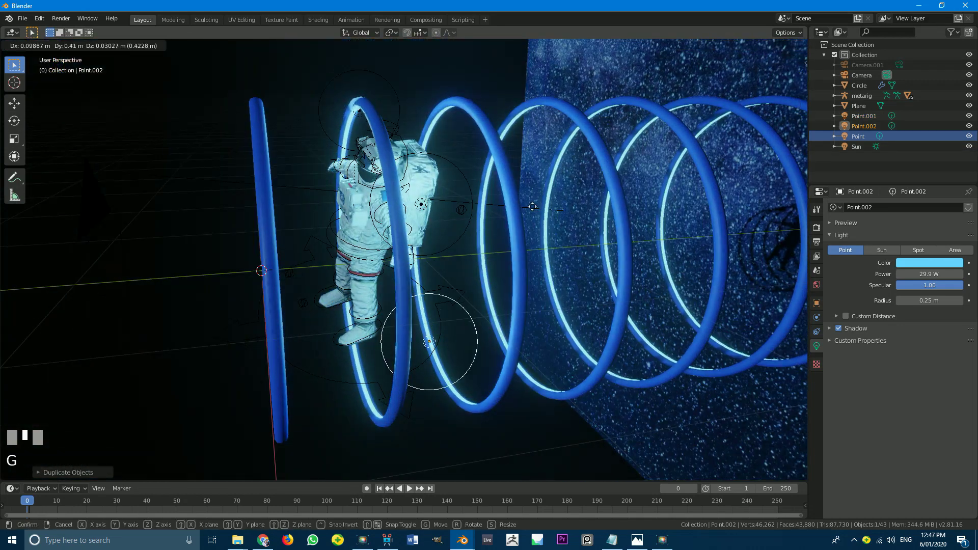
{"action": "left_click", "coordinate": [513, 214]}
{"action": "scroll", "scroll_direction": "down", "scroll_amount": 3}
{"action": "left_click_drag", "start_coordinate": [491, 222], "coordinate": [503, 221]}
{"action": "middle_click", "coordinate": [503, 222]}
{"action": "scroll", "scroll_direction": "up", "scroll_amount": 3}
{"action": "middle_click", "coordinate": [503, 221]}
{"action": "key", "text": "KP_0"}
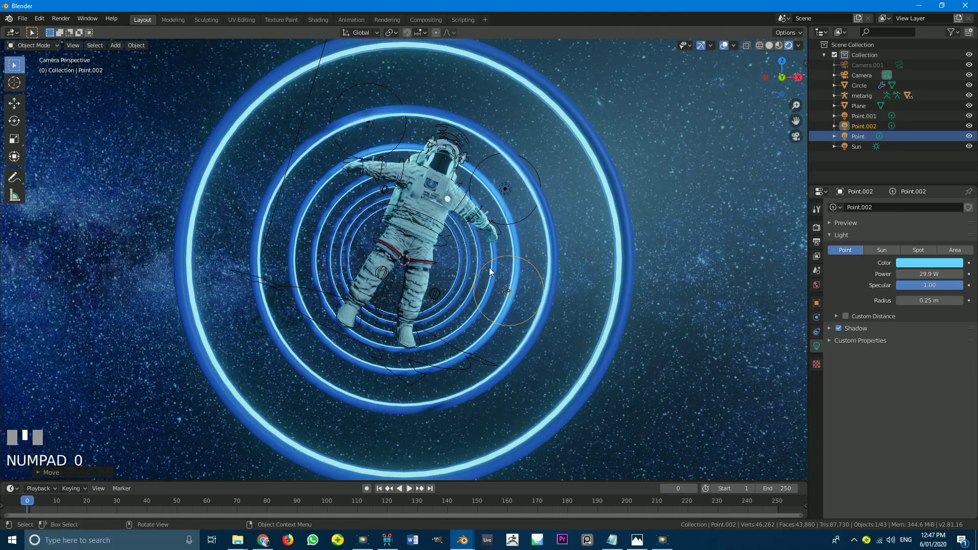
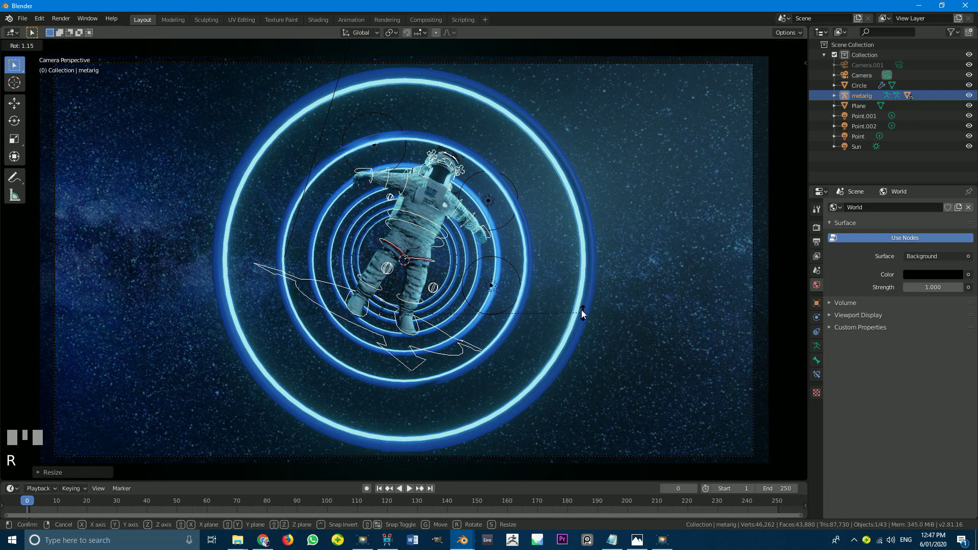
Confirm the astronaut's slight turn and tint Point.001 a pale lavender-blue
{"action": "left_click", "coordinate": [474, 192]}
{"action": "middle_click", "coordinate": [502, 204]}
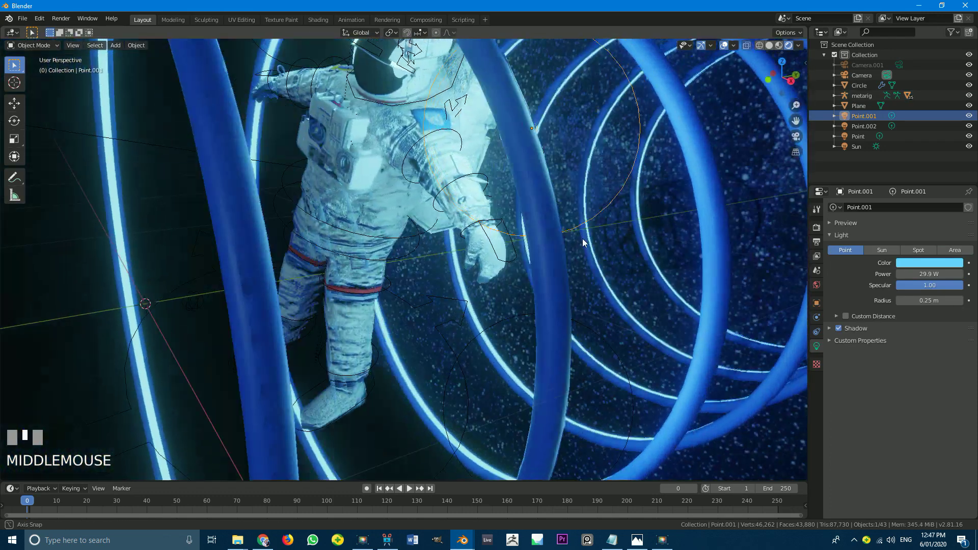
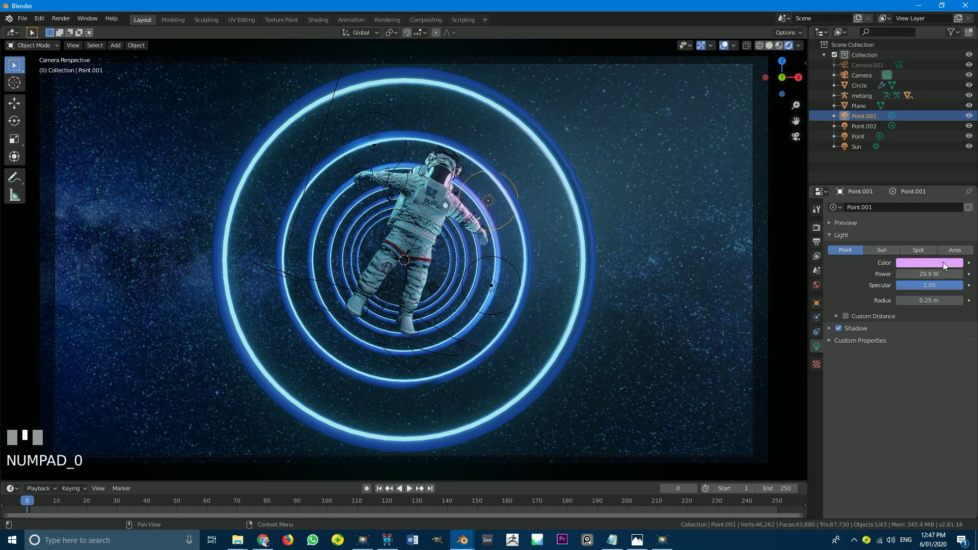
{"action": "left_click", "coordinate": [925, 160]}
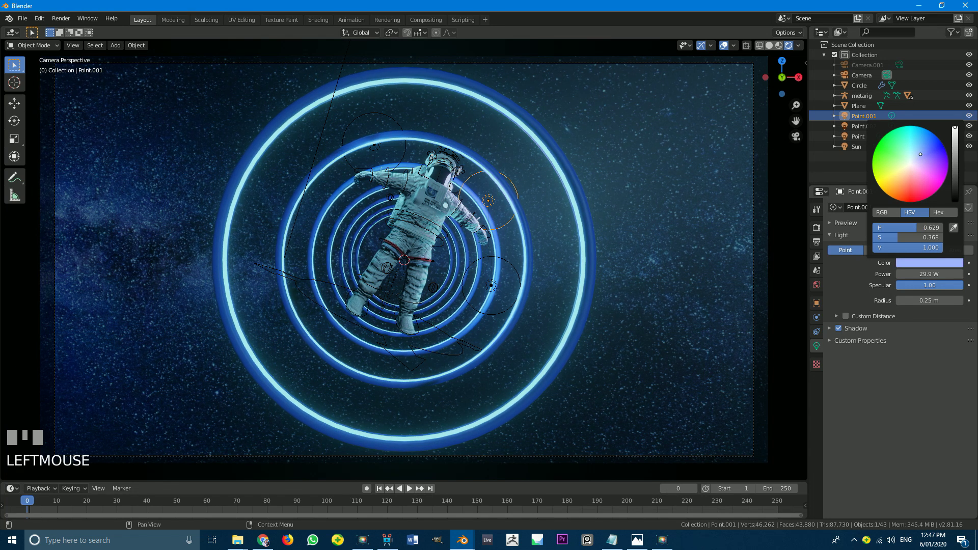
{"action": "scroll", "scroll_direction": "up", "scroll_amount": 3}
{"action": "key", "text": "alt+a"}
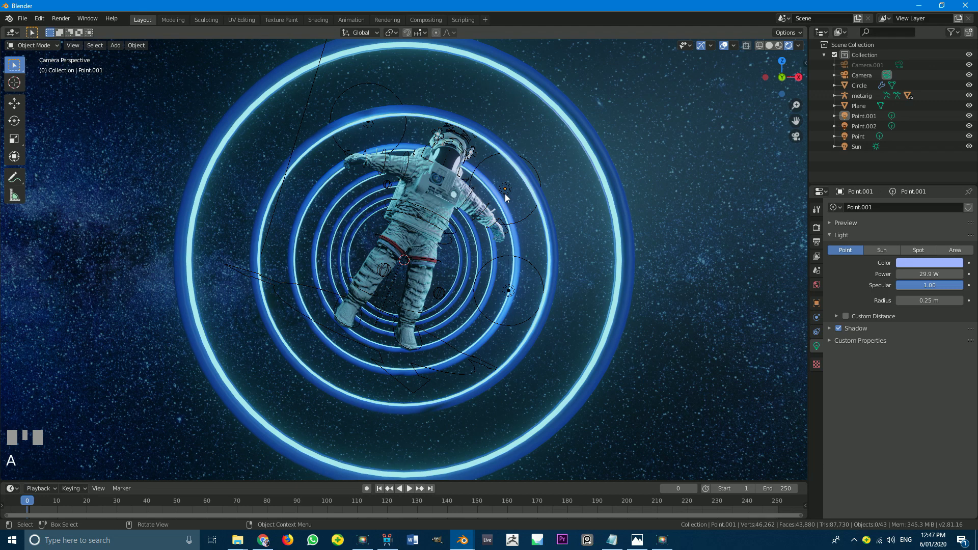
Duplicate the tinted light to the astronaut's left and frame the camera view for rendering
{"action": "left_click", "coordinate": [509, 197]}
{"action": "key", "text": "shift+d"}
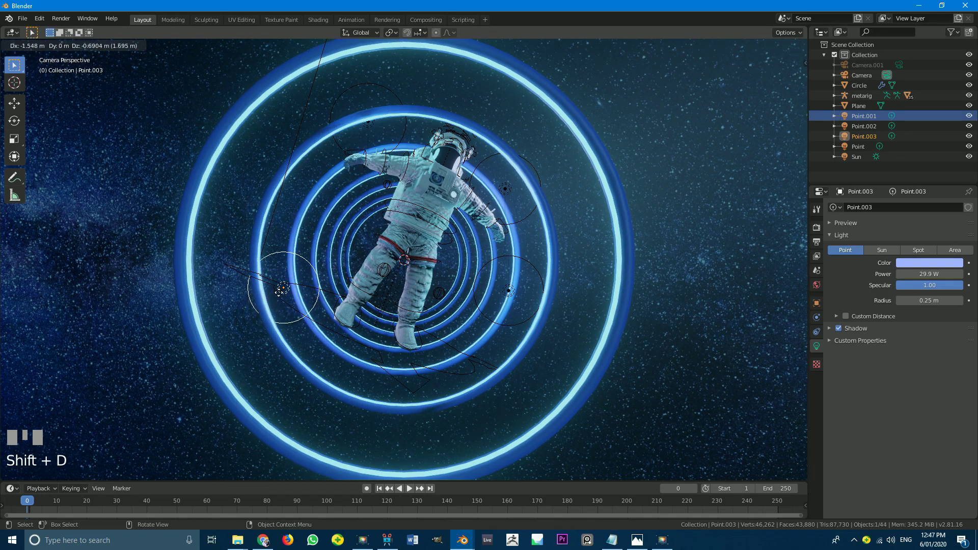
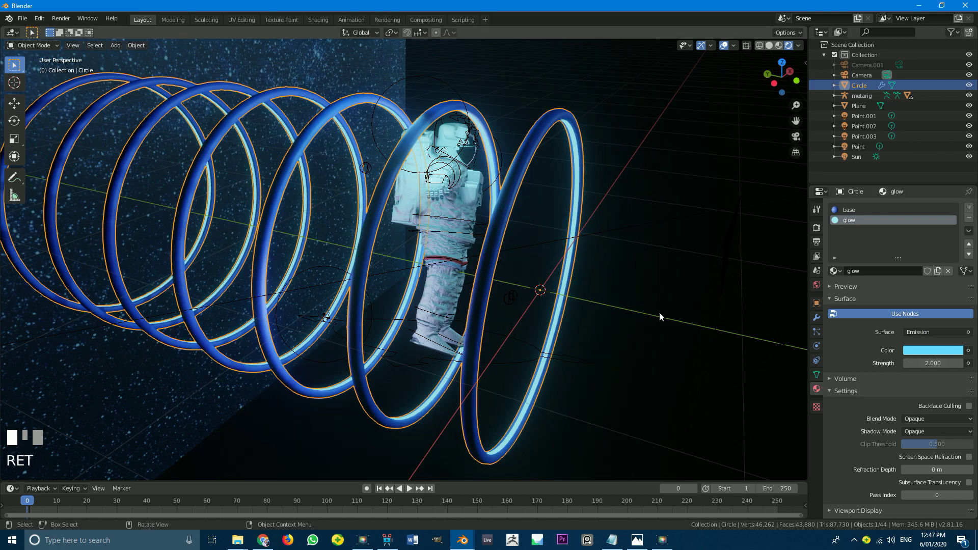
{"action": "middle_click", "coordinate": [616, 289]}
{"action": "key", "text": "KP_0"}
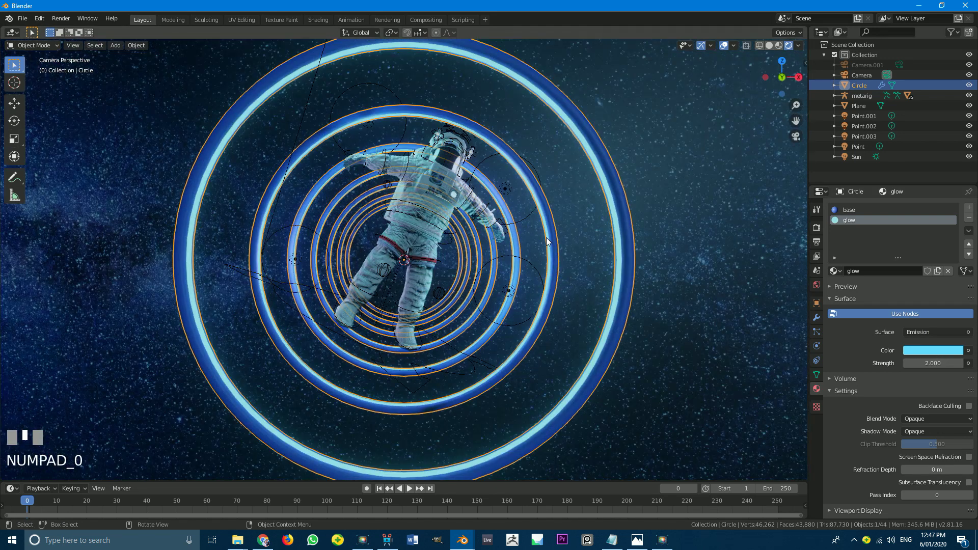
{"action": "key", "text": "alt+a"}
{"action": "scroll", "scroll_direction": "down", "scroll_amount": 3}
{"action": "scroll", "scroll_direction": "up", "scroll_amount": 3}
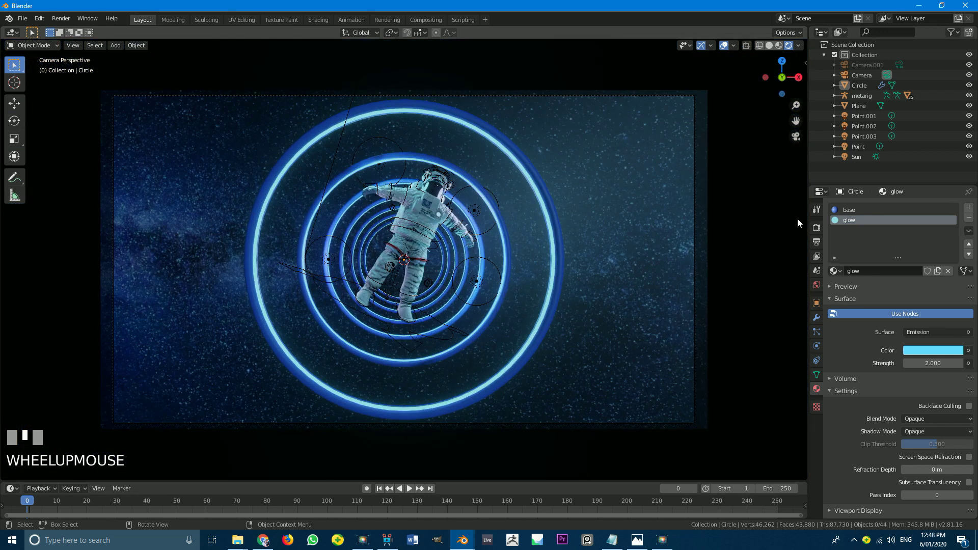